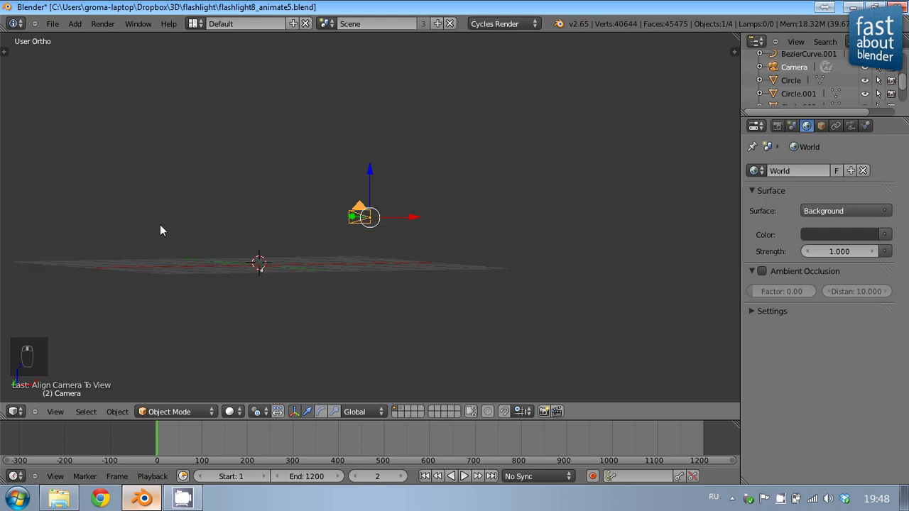
# Navigate the perspective viewport until the flashlight is visible, then select the flashlight model
pyautogui.middleClick(307, 281)
pyautogui.press('KP_5')
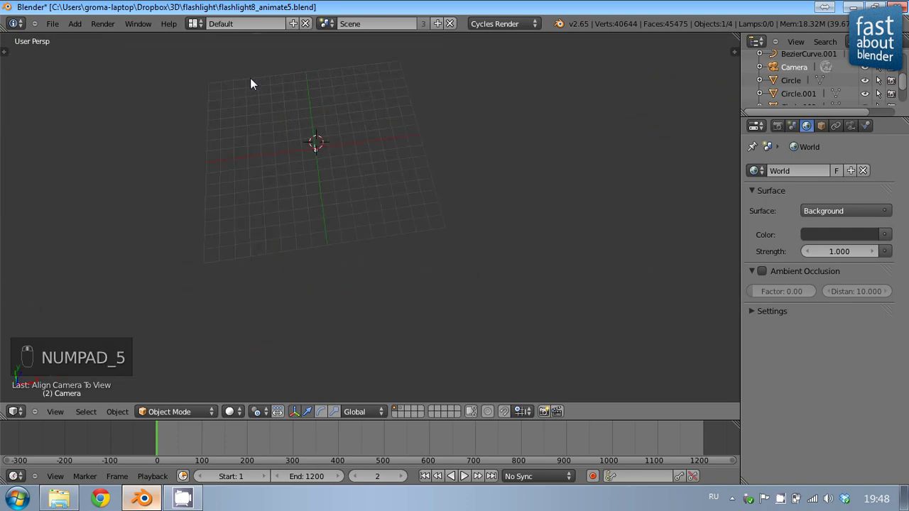
pyautogui.moveTo(339, 203); pyautogui.dragTo(502, 266)
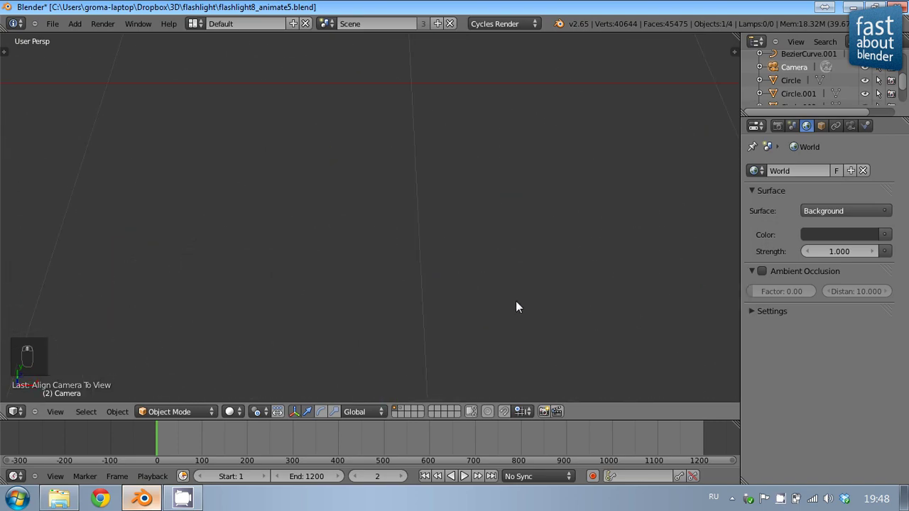
pyautogui.moveTo(438, 288); pyautogui.dragTo(535, 306)
pyautogui.rightClick(535, 305)
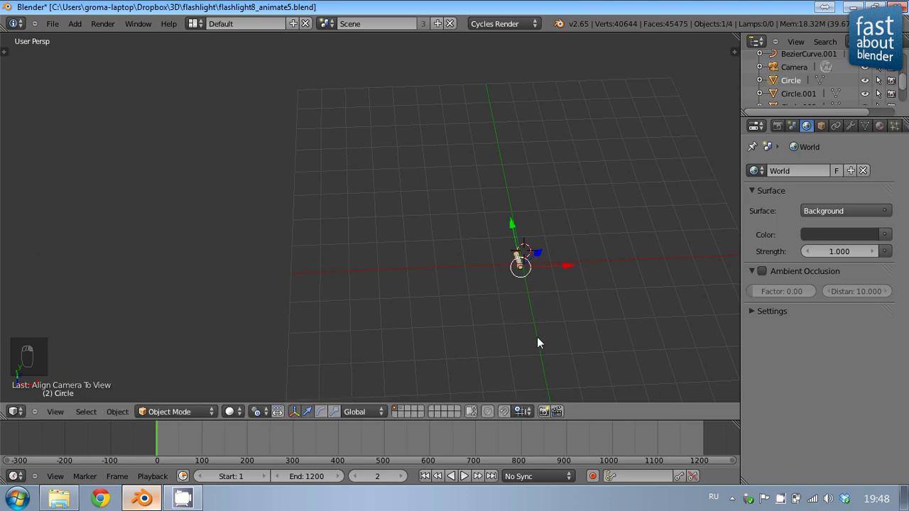
# Recentre the viewport on the selected flashlight before entering camera view
pyautogui.moveTo(532, 273); pyautogui.dragTo(434, 314)
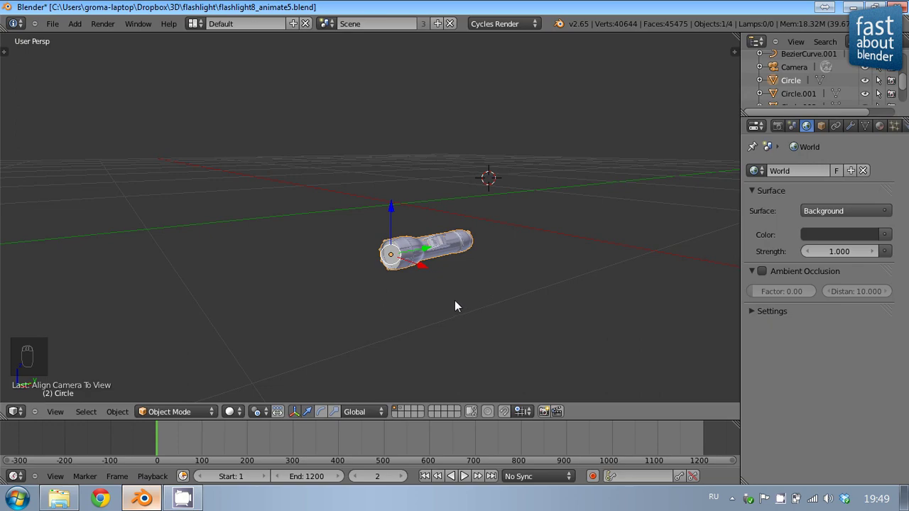
pyautogui.moveTo(415, 306); pyautogui.dragTo(438, 297)
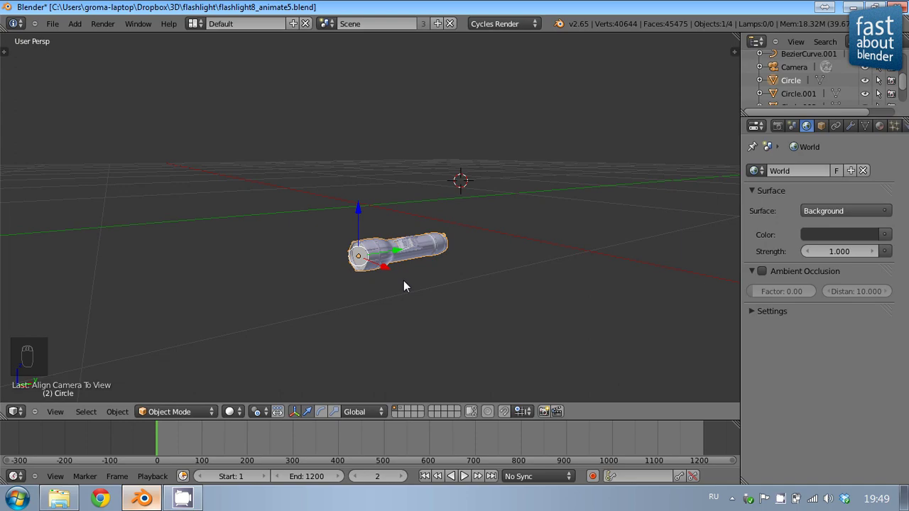
# Enter camera view and move the camera closer so the flashlight is large and centred in frame
pyautogui.press('ctrl+alt+KP_0')
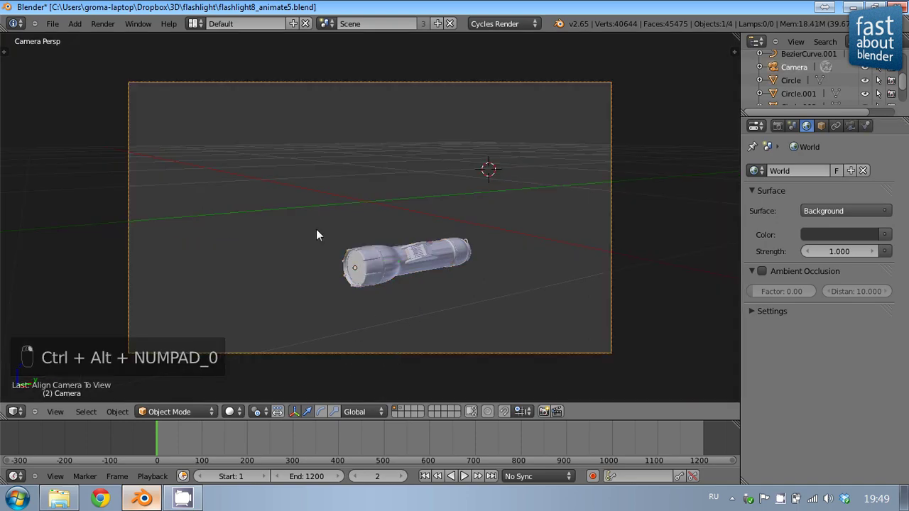
pyautogui.press('g')
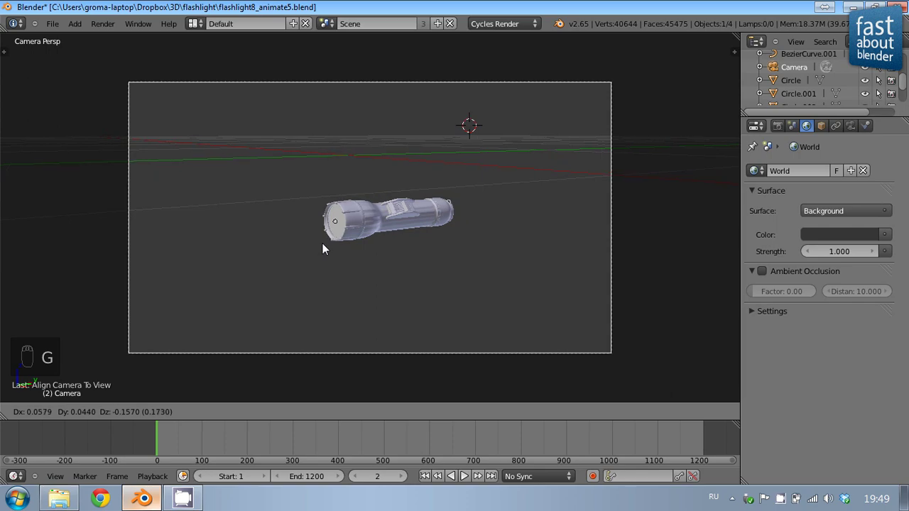
pyautogui.press('shift+f')
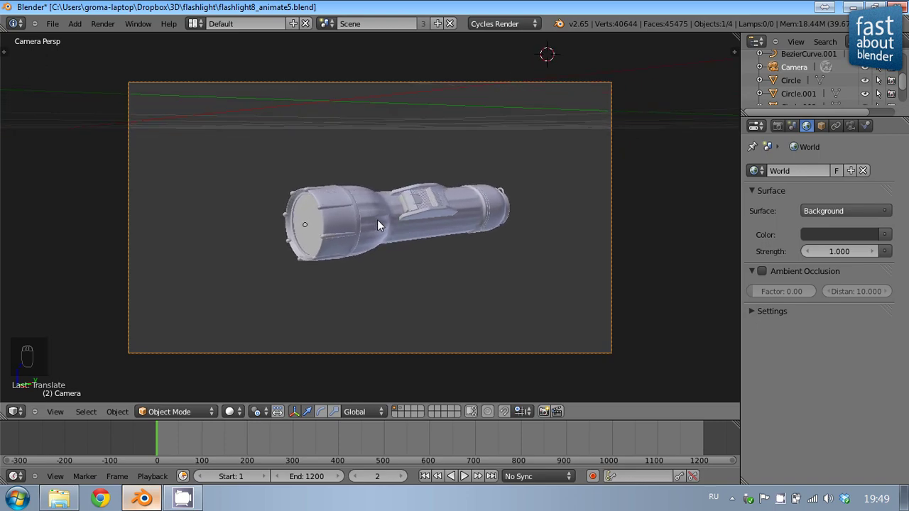
pyautogui.press('g')
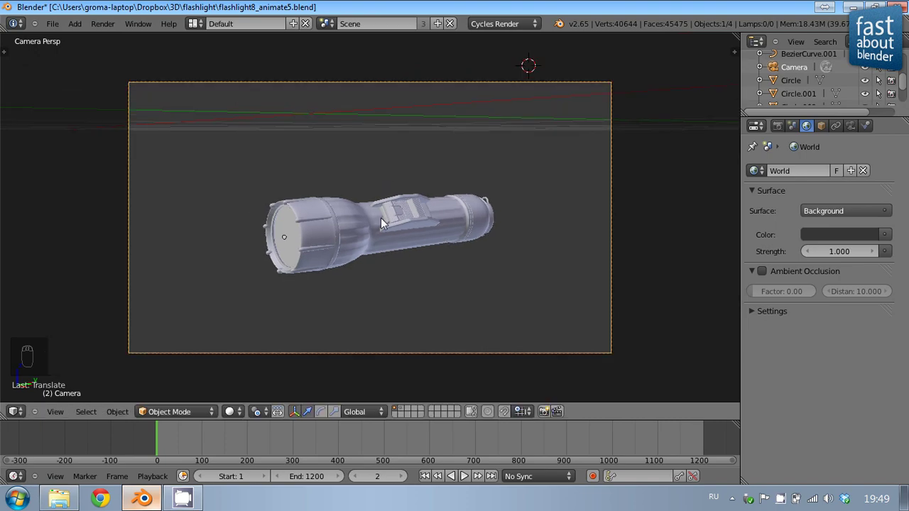
# Add a mesh plane at the flashlight's centre and scale it up into a wide floor
pyautogui.moveTo(387, 228); pyautogui.dragTo(361, 124)
pyautogui.press('shift+a')
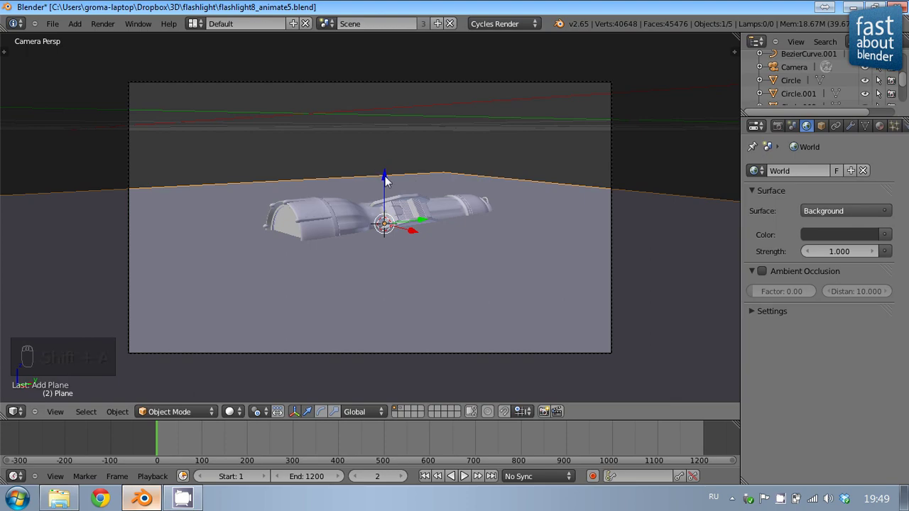
pyautogui.moveTo(384, 180); pyautogui.dragTo(392, 215)
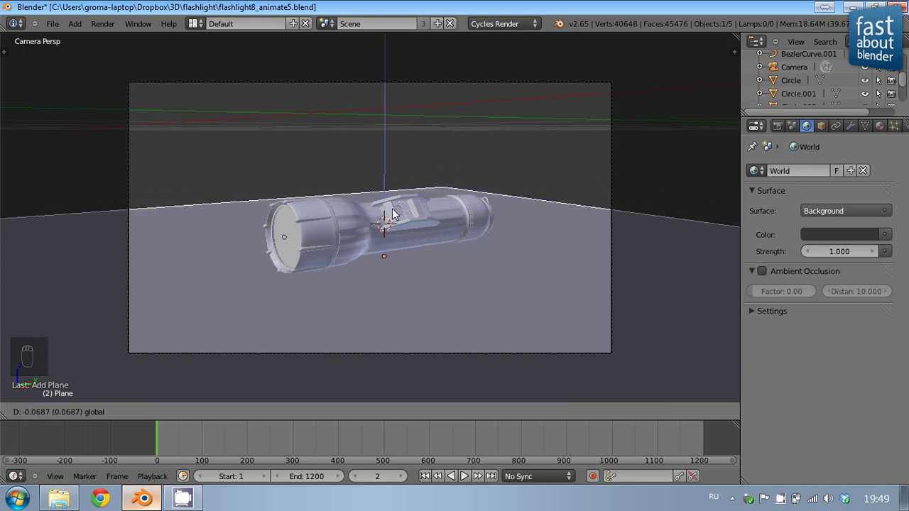
# From Right Ortho view, lower the floor plane to sit directly beneath the flashlight
pyautogui.press('KP_3')
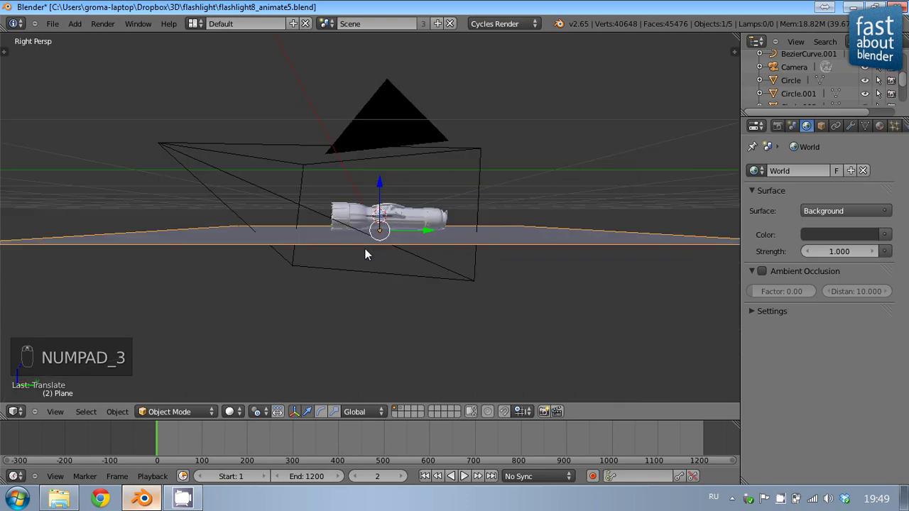
pyautogui.press('KP_5')
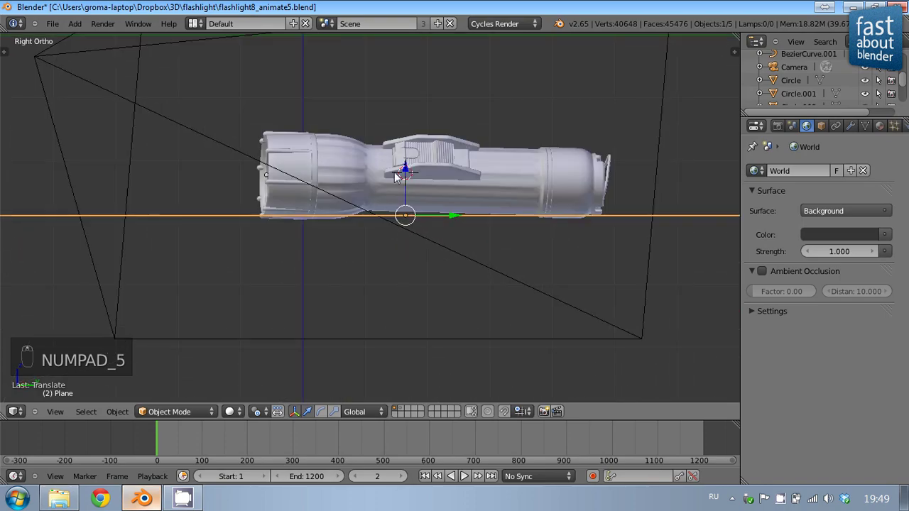
pyautogui.moveTo(408, 172); pyautogui.dragTo(413, 177)
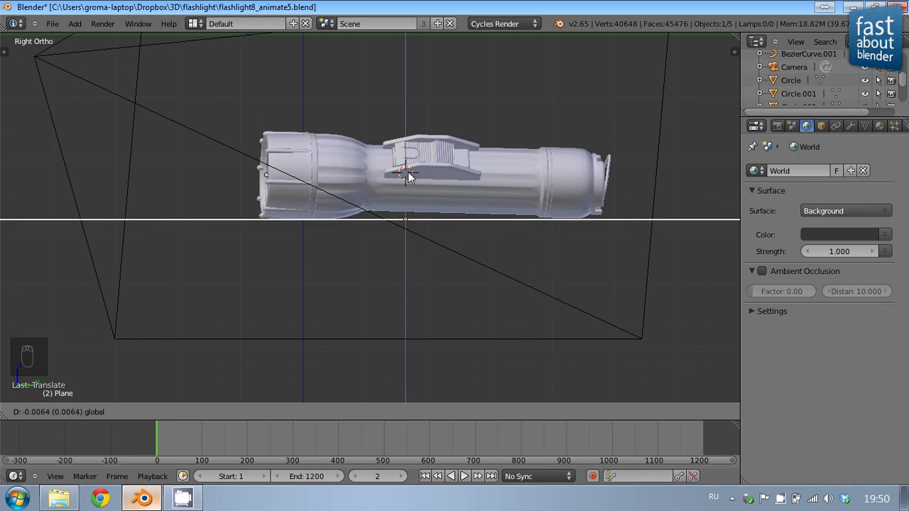
pyautogui.moveTo(212, 150); pyautogui.dragTo(308, 178)
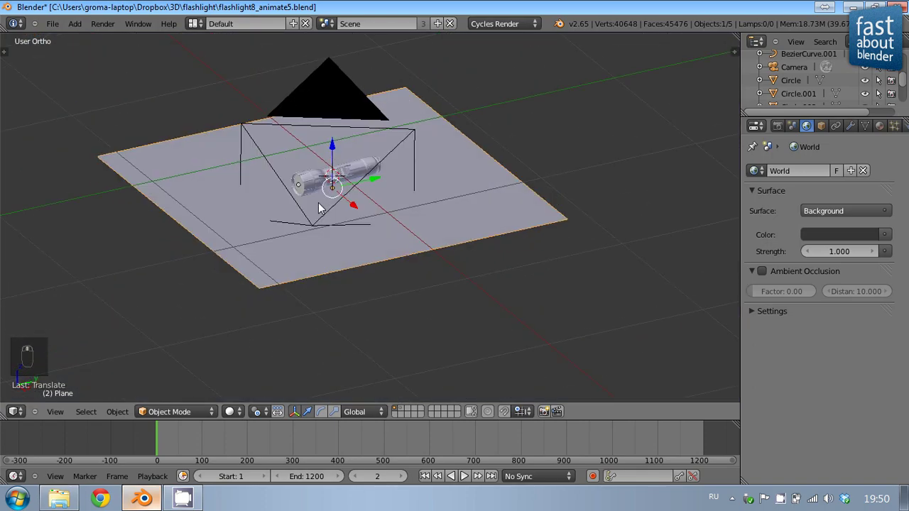
pyautogui.moveTo(507, 203); pyautogui.dragTo(841, 284)
pyautogui.moveTo(840, 284); pyautogui.dragTo(532, 150)
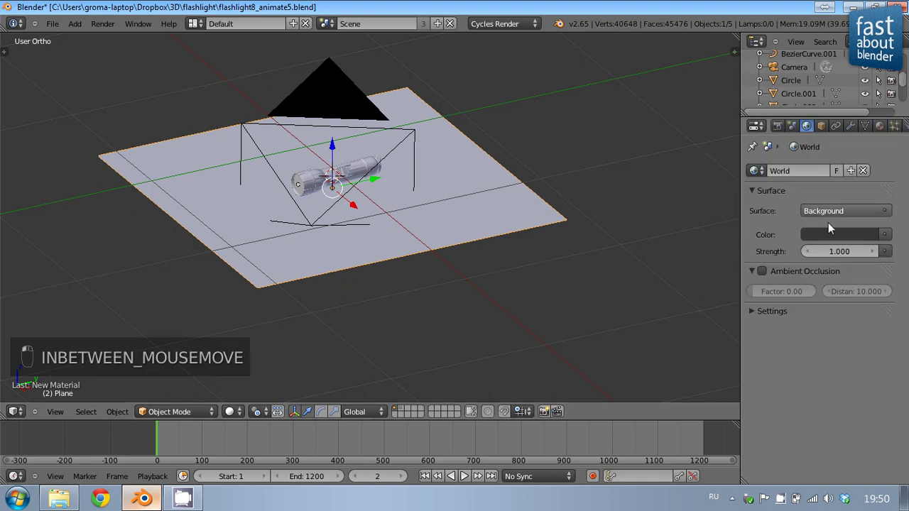
# Set the World Surface Color swatch to white at strength 1.0
pyautogui.click(793, 219)
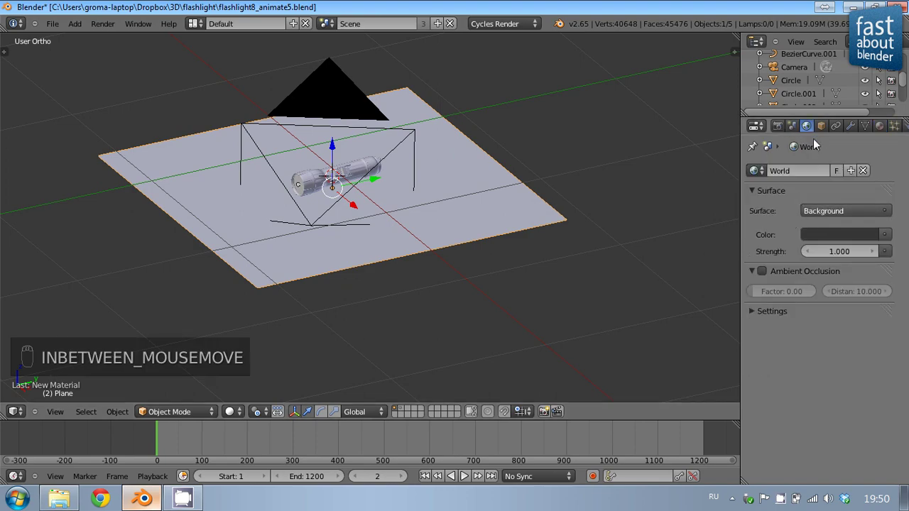
pyautogui.moveTo(828, 214); pyautogui.dragTo(354, 246)
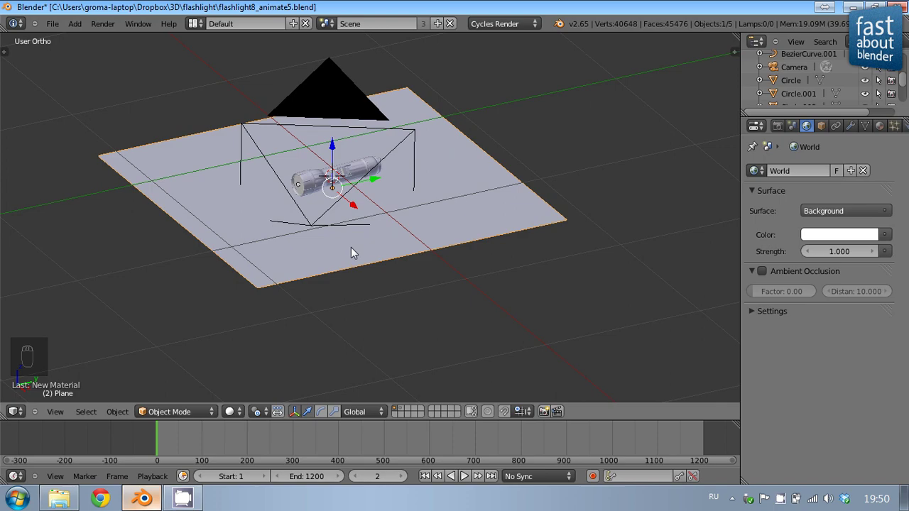
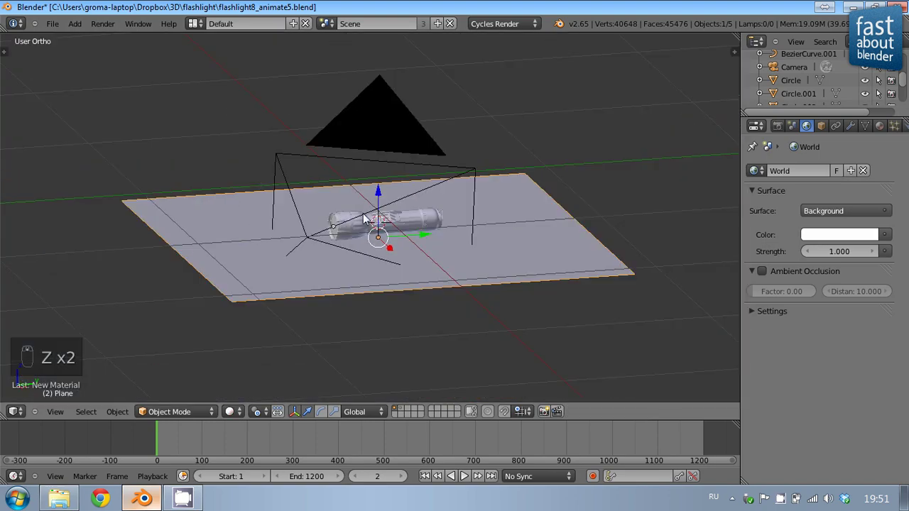
pyautogui.moveTo(361, 214); pyautogui.dragTo(761, 135)
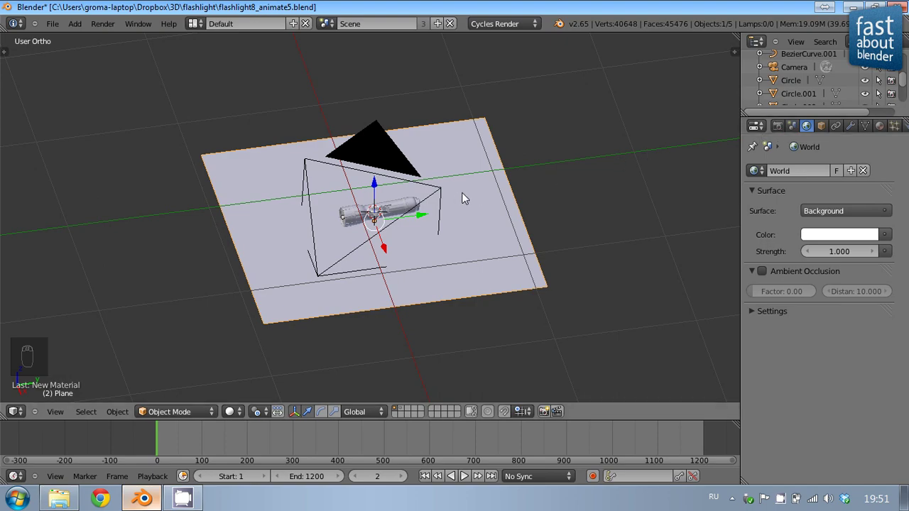
pyautogui.moveTo(469, 198); pyautogui.dragTo(520, 195)
pyautogui.press('shift+a')
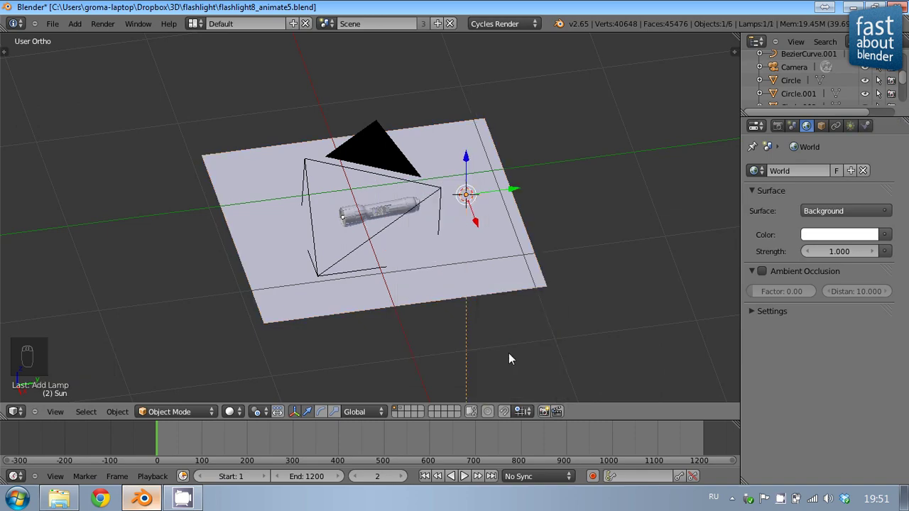
pyautogui.click(469, 147)
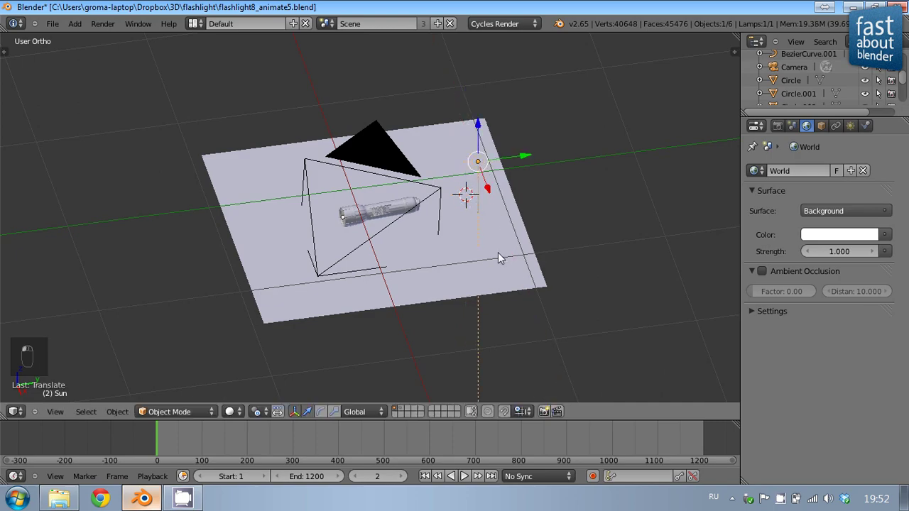
pyautogui.press('KP_7')
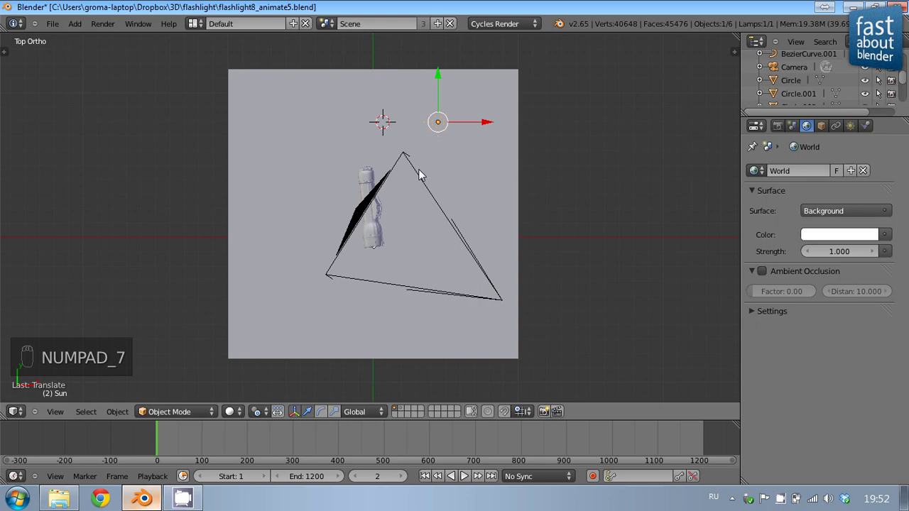
pyautogui.press('KP_1')
pyautogui.press('r')
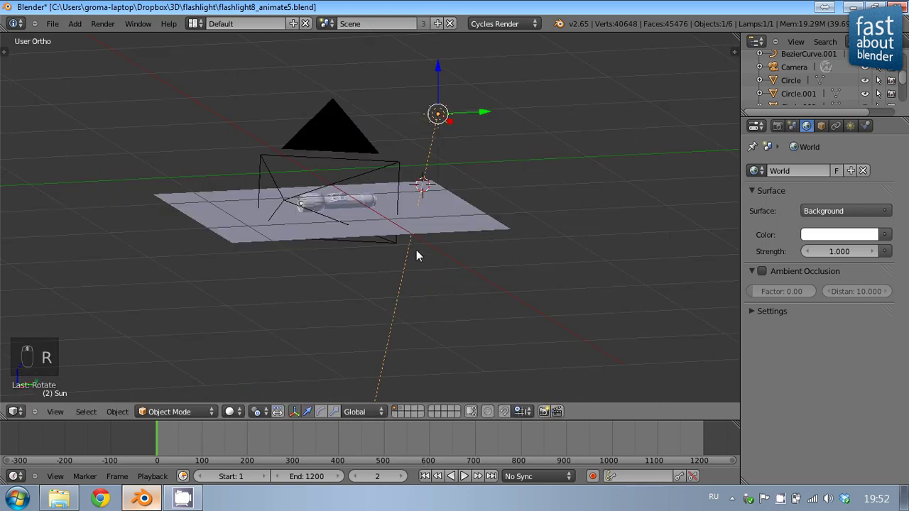
pyautogui.press('KP_3')
pyautogui.press('r')
pyautogui.moveTo(416, 283); pyautogui.dragTo(837, 255)
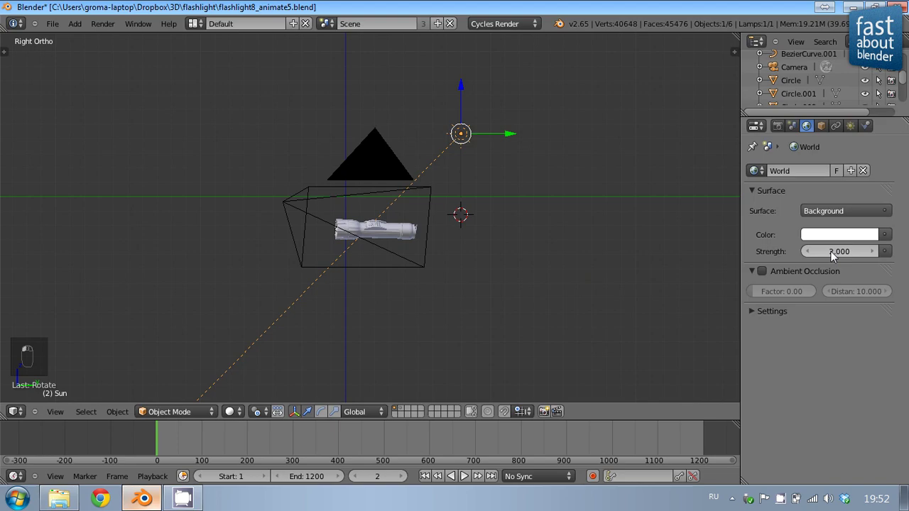
pyautogui.middleClick(383, 176)
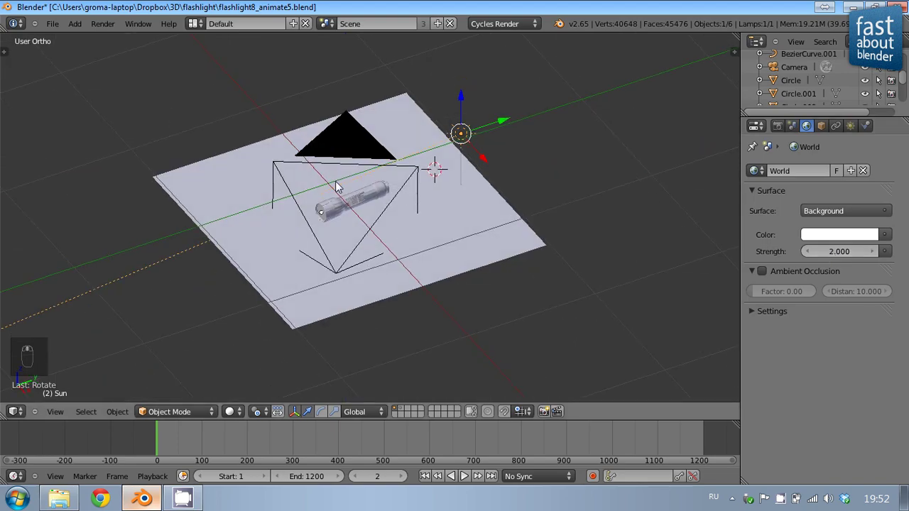
pyautogui.press('KP_7')
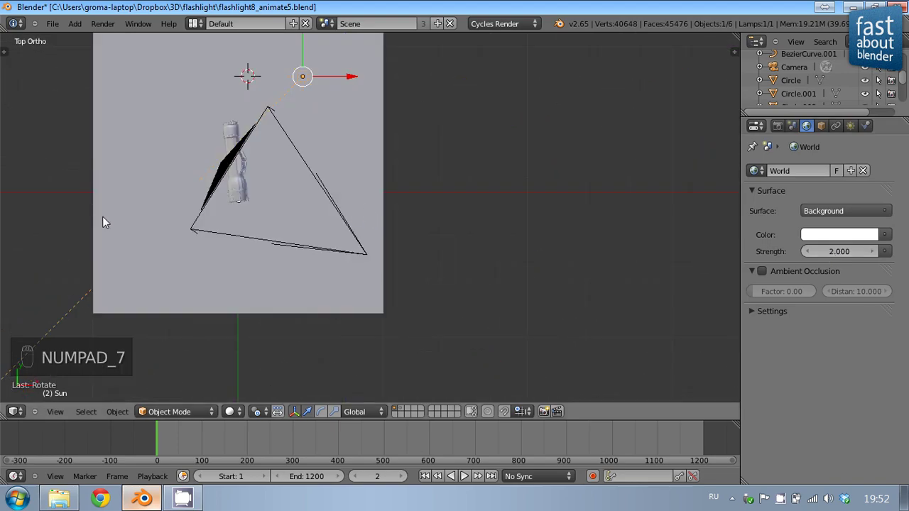
pyautogui.press('r')
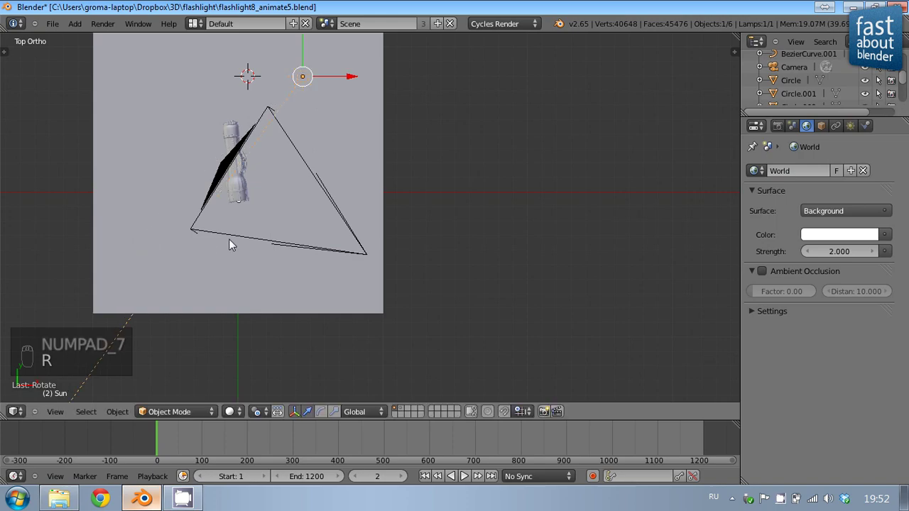
pyautogui.press('KP_1')
pyautogui.press('r')
pyautogui.moveTo(267, 287); pyautogui.dragTo(372, 288)
# Preview the flashlight through the camera with Rendered (Cycles) viewport shading
pyautogui.press('KP_0')
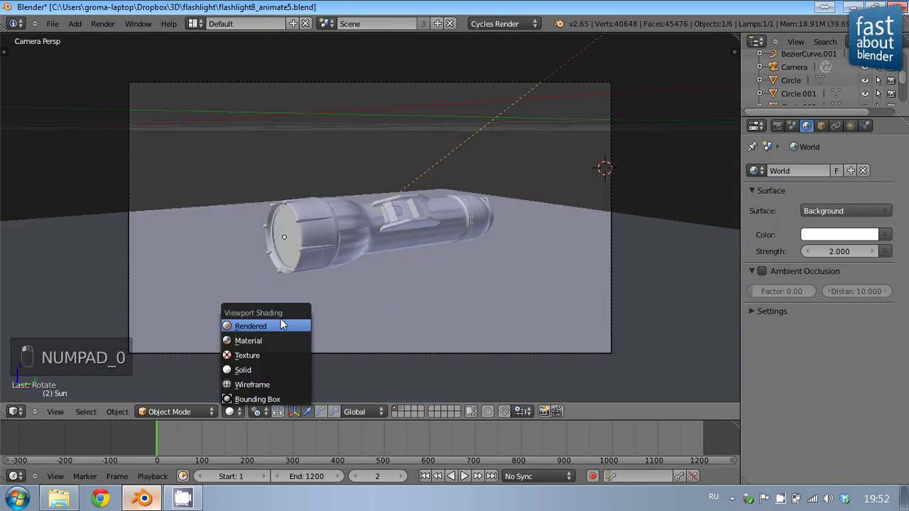
pyautogui.middleClick(451, 234)
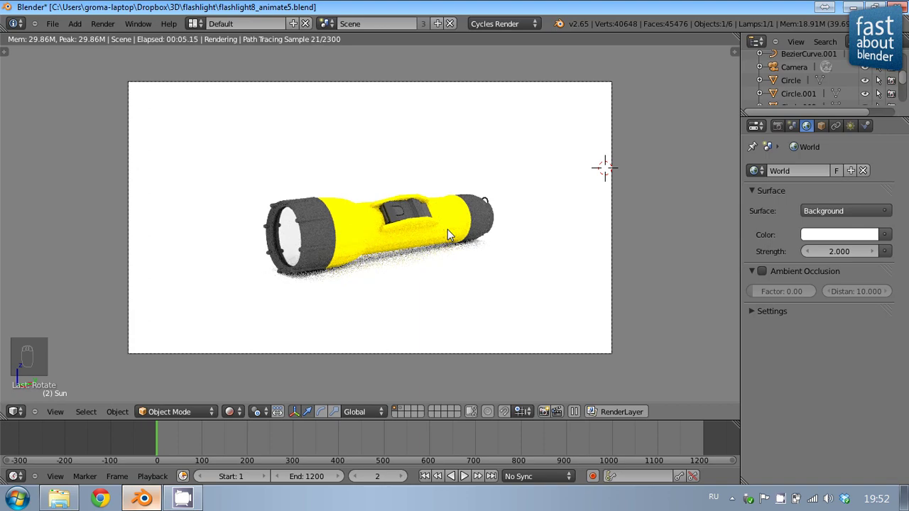
# Set the World lighting strength to 1.000 and return the viewport to Solid shading
pyautogui.moveTo(851, 262); pyautogui.dragTo(847, 257)
pyautogui.middleClick(847, 257)
pyautogui.click(847, 257)
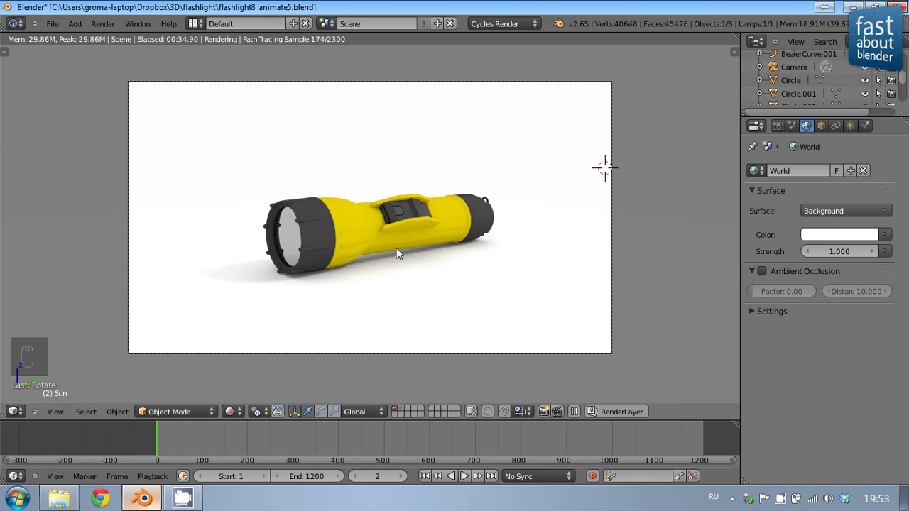
pyautogui.press('z')
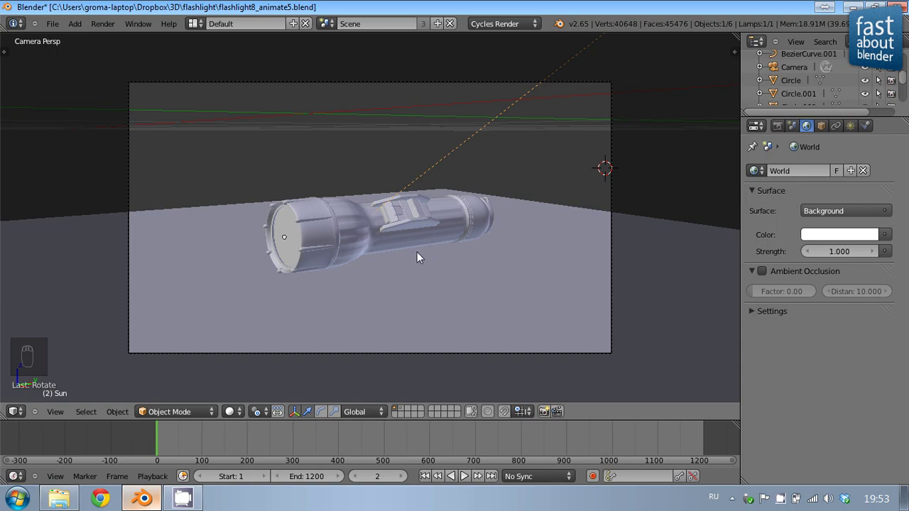
# From top view, place the 3D cursor at the flashlight's centre and add an Arrows empty there
pyautogui.moveTo(420, 256); pyautogui.dragTo(399, 259)
pyautogui.press('KP_7')
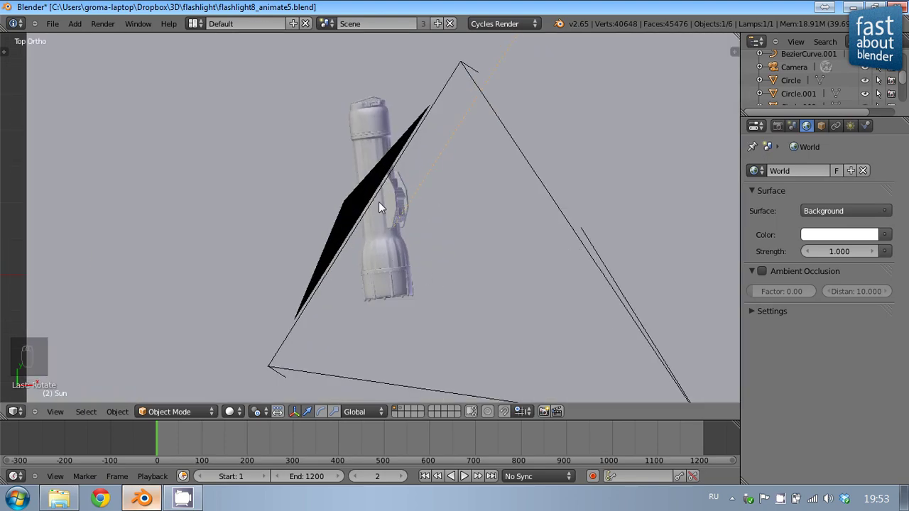
pyautogui.moveTo(384, 208); pyautogui.dragTo(468, 221)
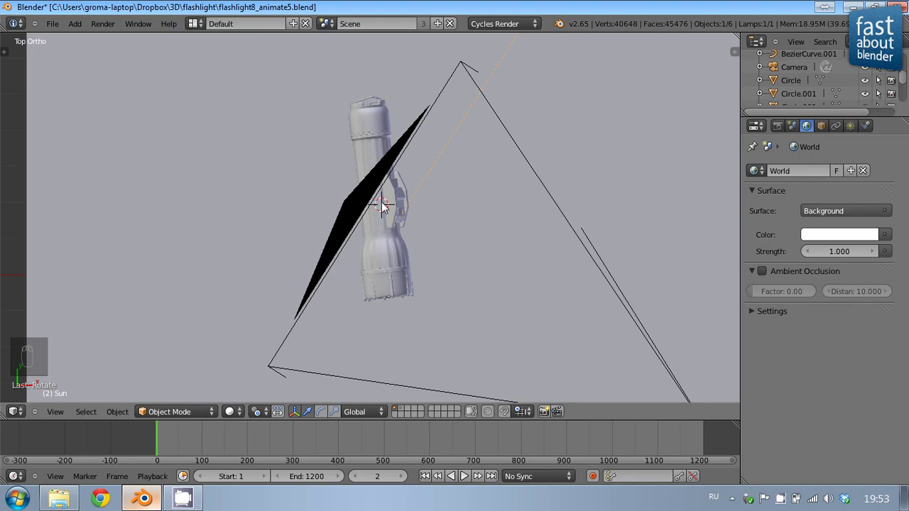
pyautogui.press('shift+a')
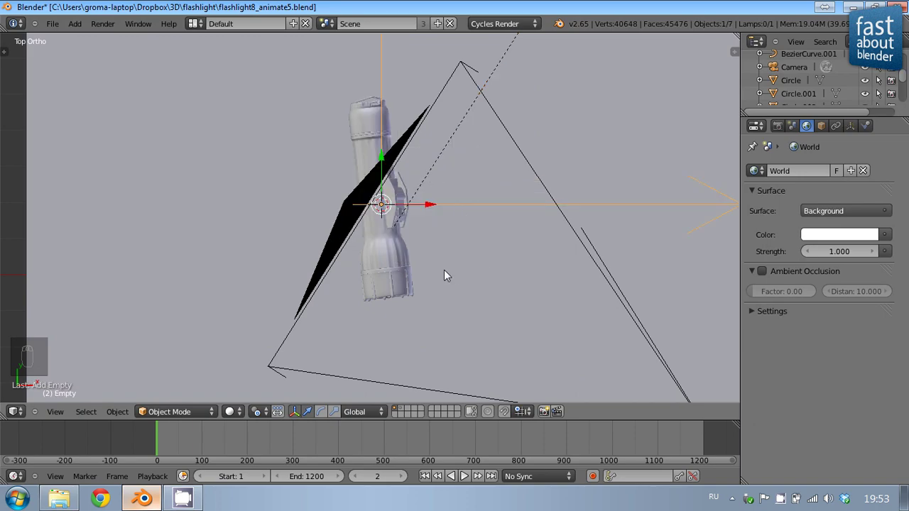
pyautogui.press('KP_3')
# In side view, move the empty down so it lines up with the flashlight's axis
pyautogui.moveTo(457, 239); pyautogui.dragTo(319, 314)
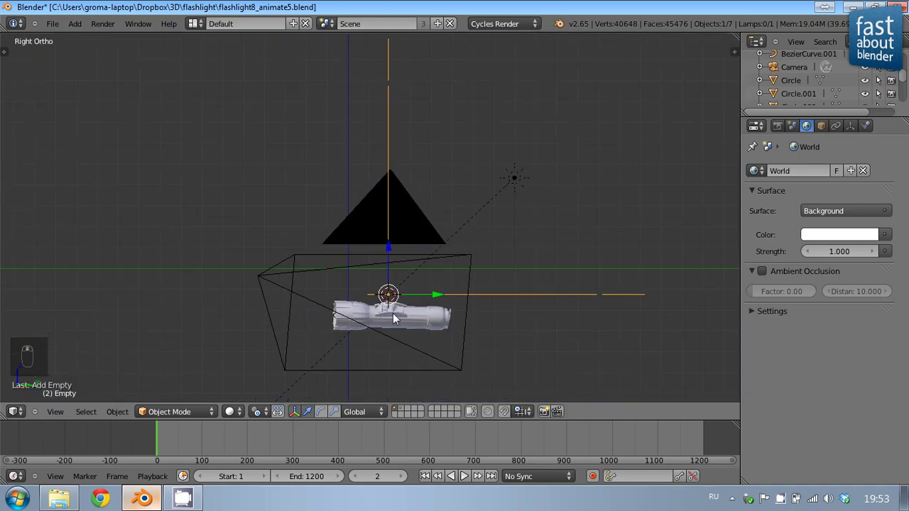
pyautogui.middleClick(392, 242)
pyautogui.moveTo(393, 242); pyautogui.dragTo(449, 292)
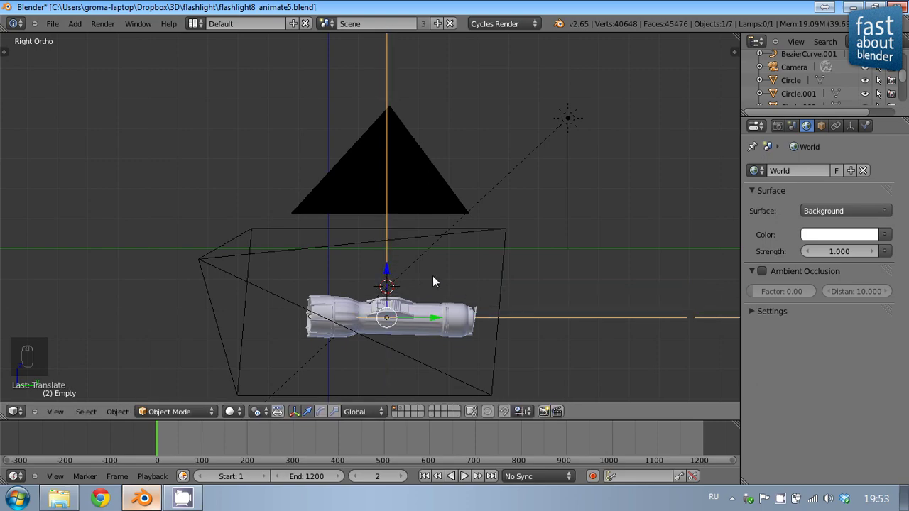
pyautogui.moveTo(324, 230); pyautogui.dragTo(384, 252)
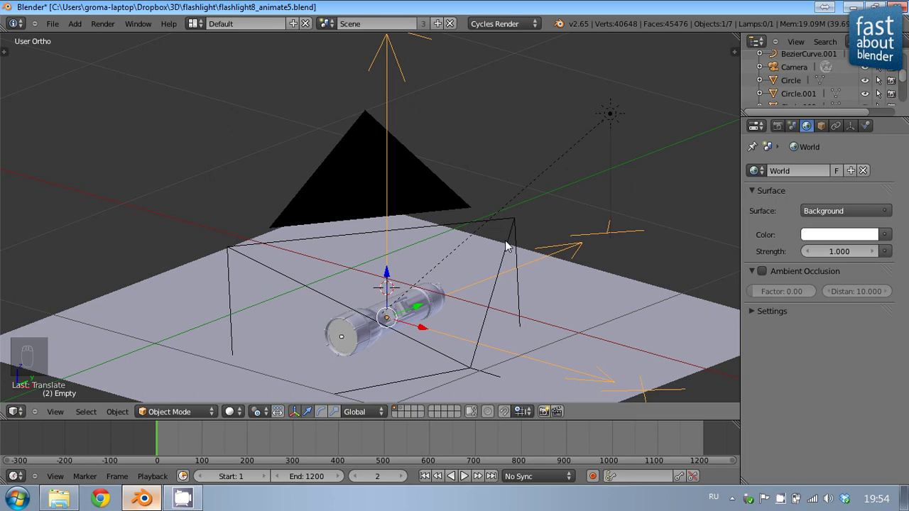
# Select the camera with the empty and parent the camera to the empty (Object)
pyautogui.moveTo(508, 244); pyautogui.dragTo(540, 261)
pyautogui.press('ctrl+p')
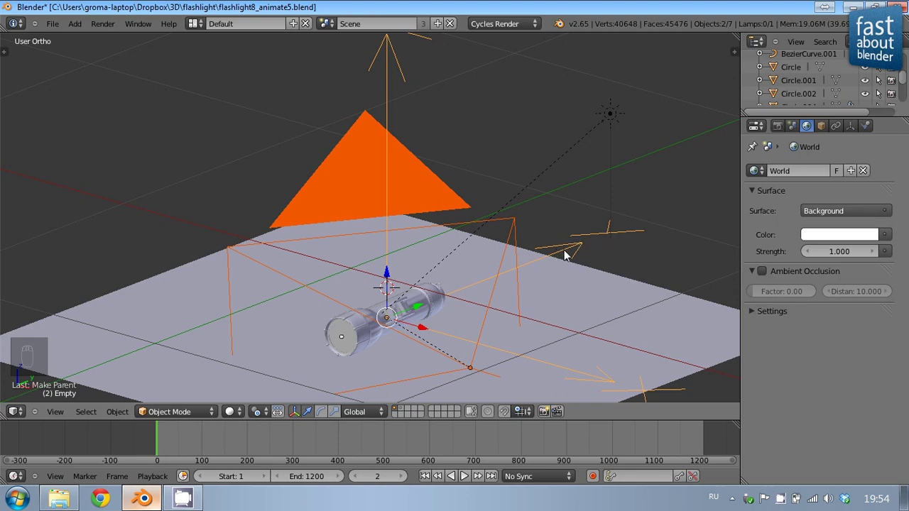
pyautogui.moveTo(570, 254); pyautogui.dragTo(678, 252)
pyautogui.press('r')
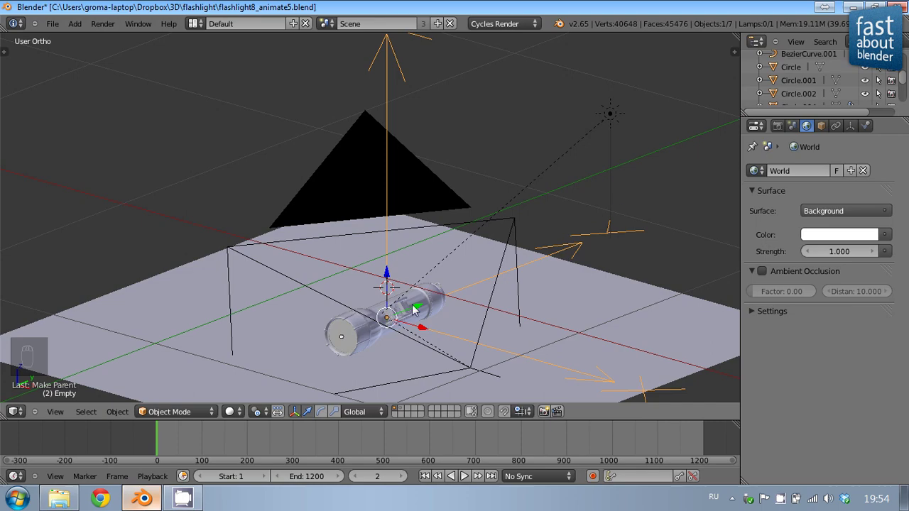
# Change the Timeline End frame from 1200 to 50 and return to frame 1
pyautogui.moveTo(318, 482); pyautogui.dragTo(318, 482)
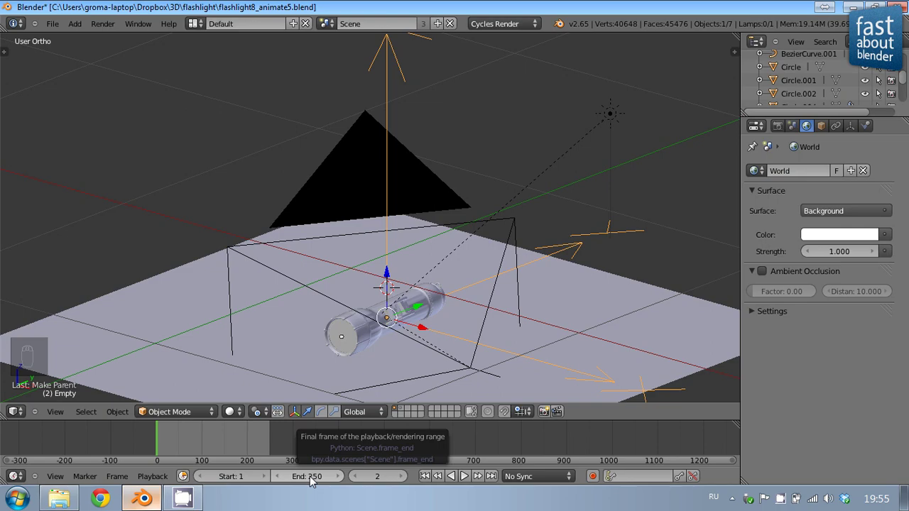
pyautogui.moveTo(313, 481); pyautogui.dragTo(313, 480)
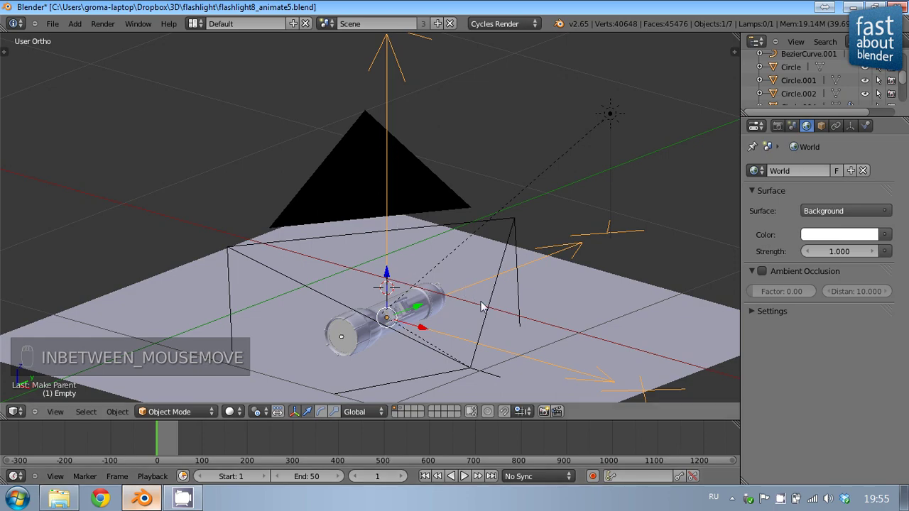
pyautogui.press('r')
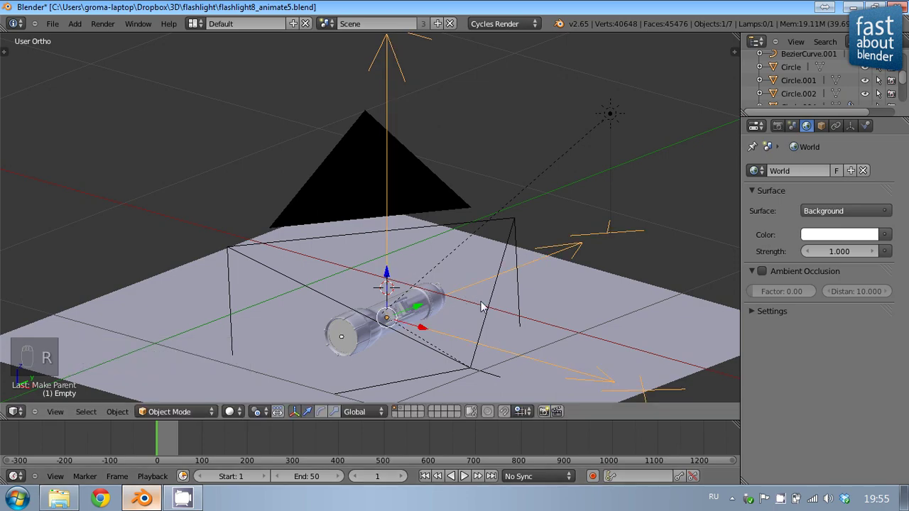
# Insert a Rotation keyframe on the empty at frame 1, then jump to frame 50 to begin rotating it
pyautogui.press('i')
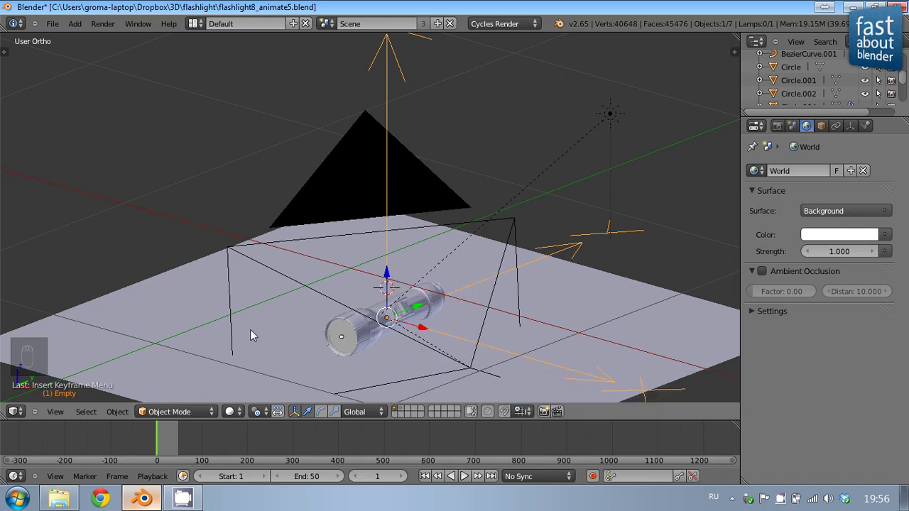
pyautogui.moveTo(171, 443); pyautogui.dragTo(406, 444)
pyautogui.moveTo(406, 444); pyautogui.dragTo(531, 236)
pyautogui.press('i')
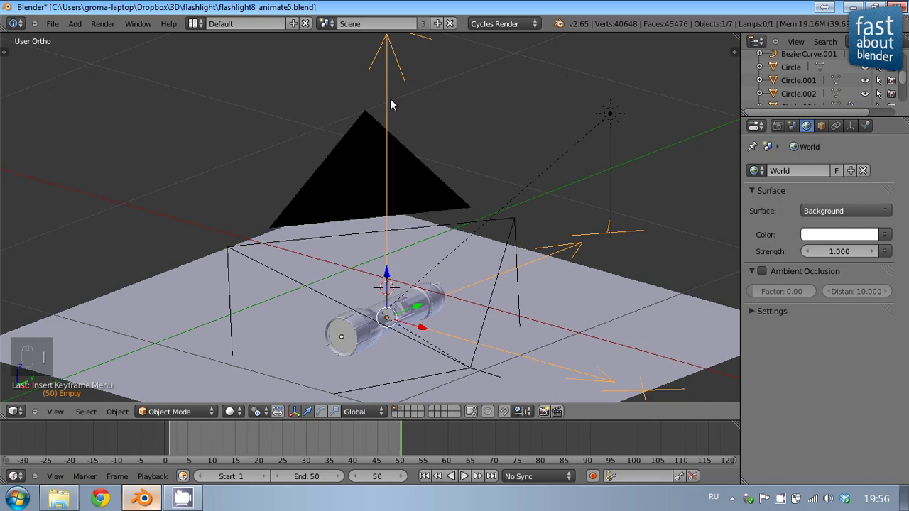
# Rotate the empty to swing the camera, keyframe its rotation at frame 50, and play back
pyautogui.press('r')
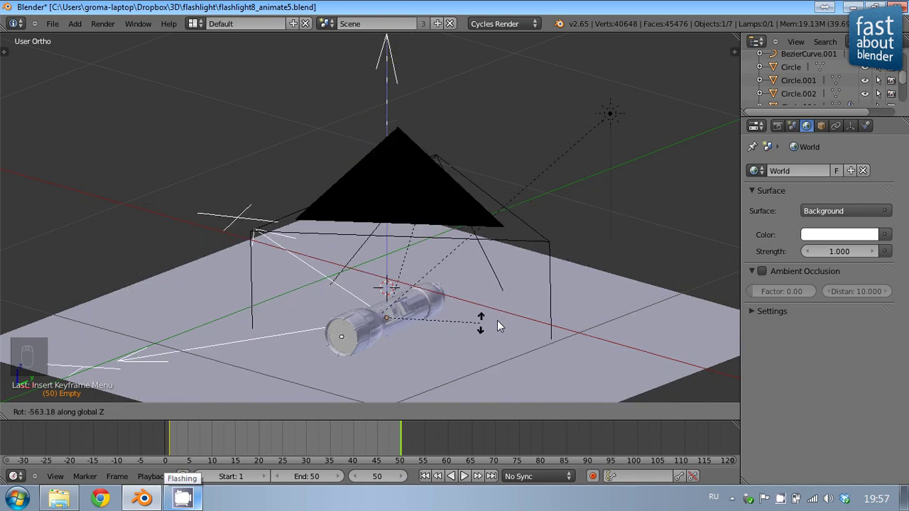
pyautogui.press('r')
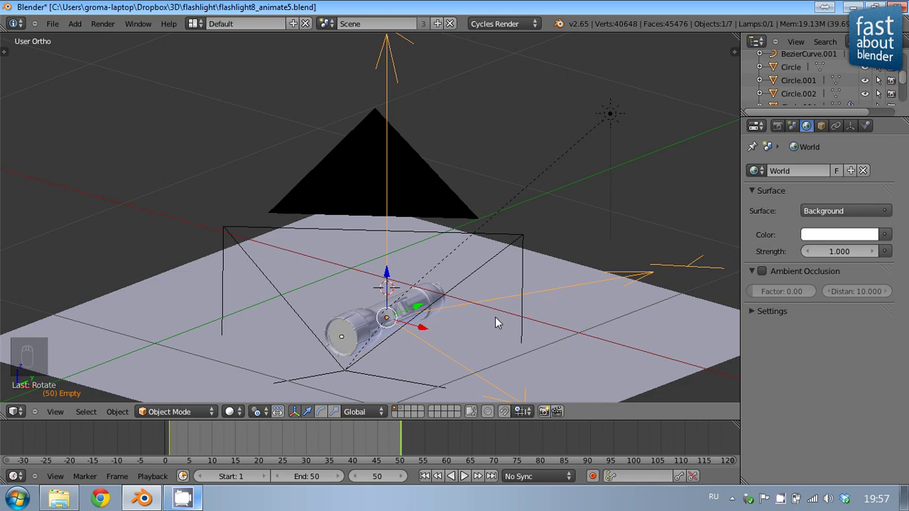
pyautogui.press('i')
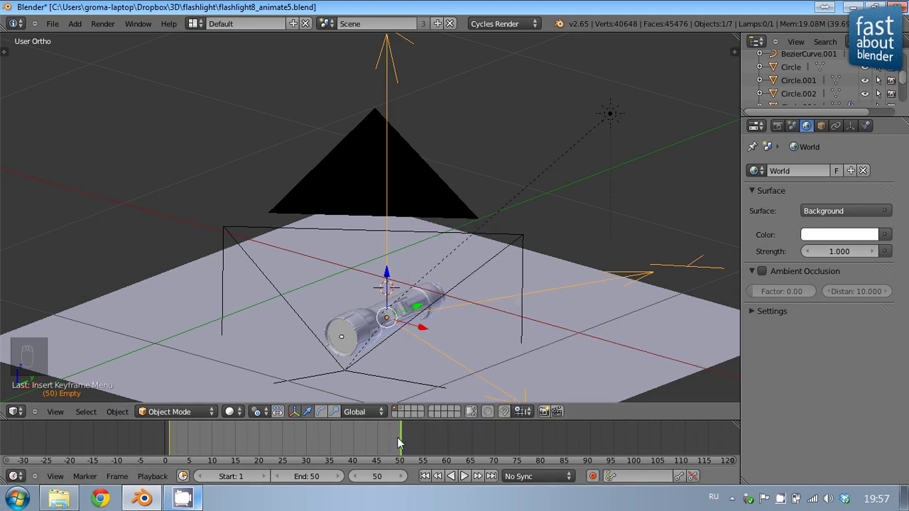
pyautogui.click(468, 482)
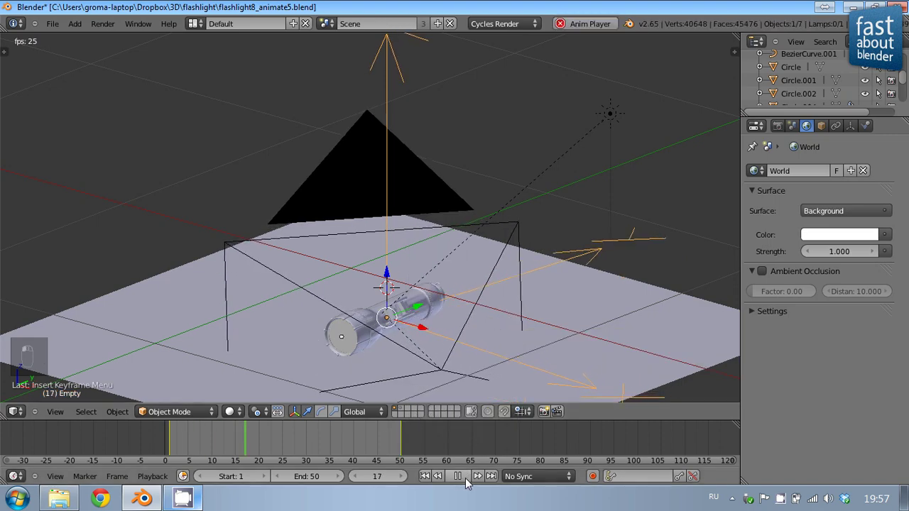
# View the scene through the camera and zoom in on the camera frame
pyautogui.press('KP_0')
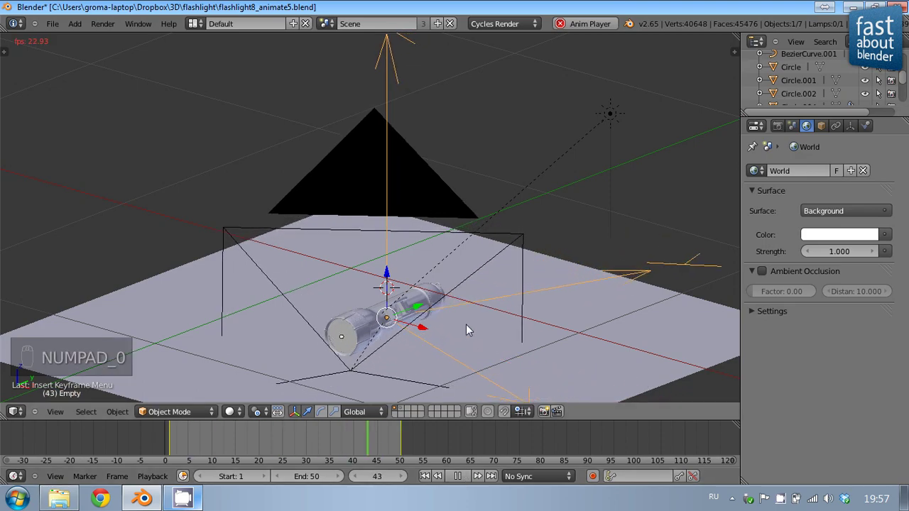
pyautogui.press('KP_0')
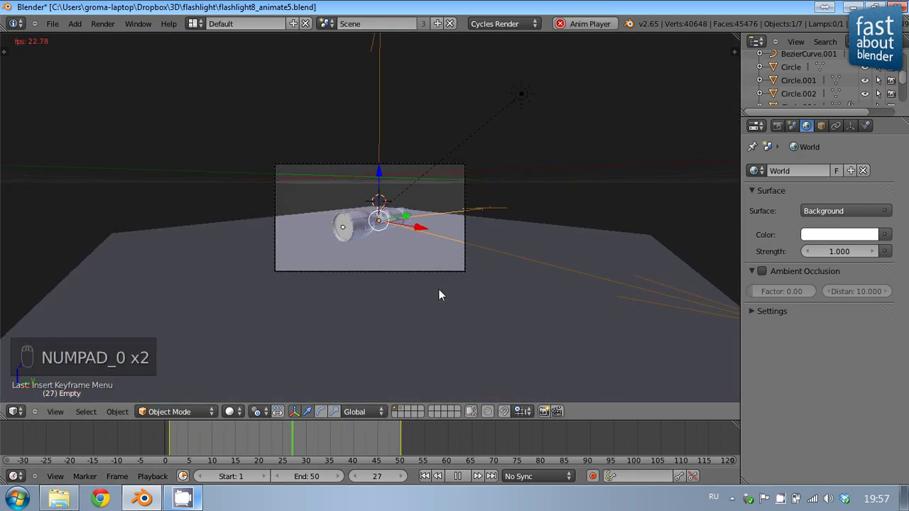
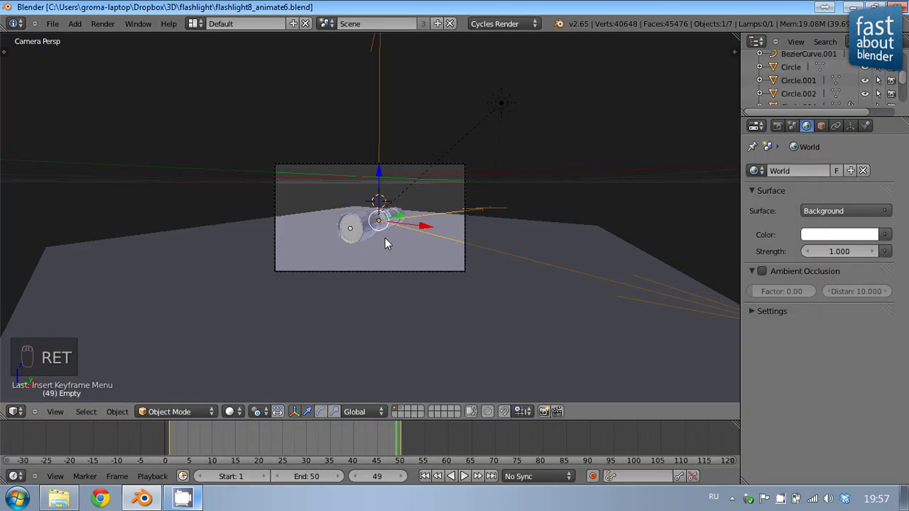
pyautogui.moveTo(386, 232); pyautogui.dragTo(777, 130)
# Set the render device to GPU Compute and direct frame output to the flashlight_out3 folder
pyautogui.moveTo(777, 131); pyautogui.dragTo(820, 251)
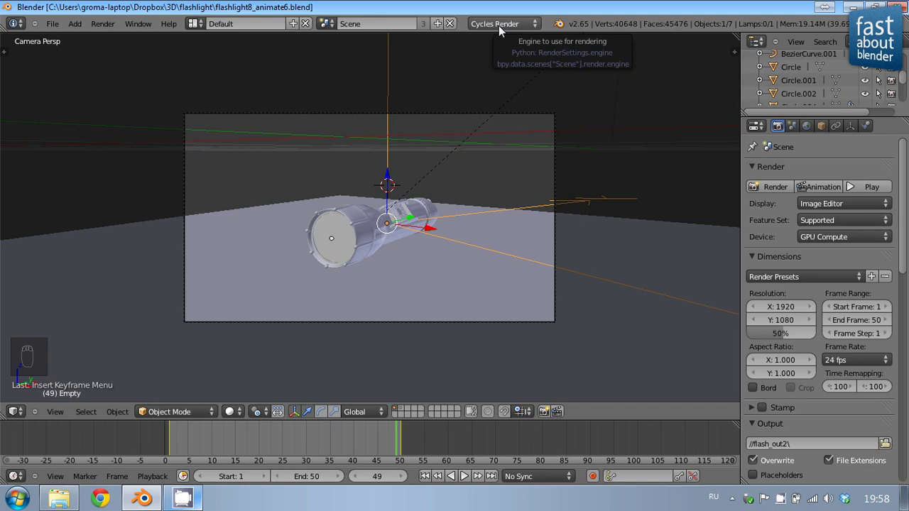
pyautogui.moveTo(500, 29); pyautogui.dragTo(666, 185)
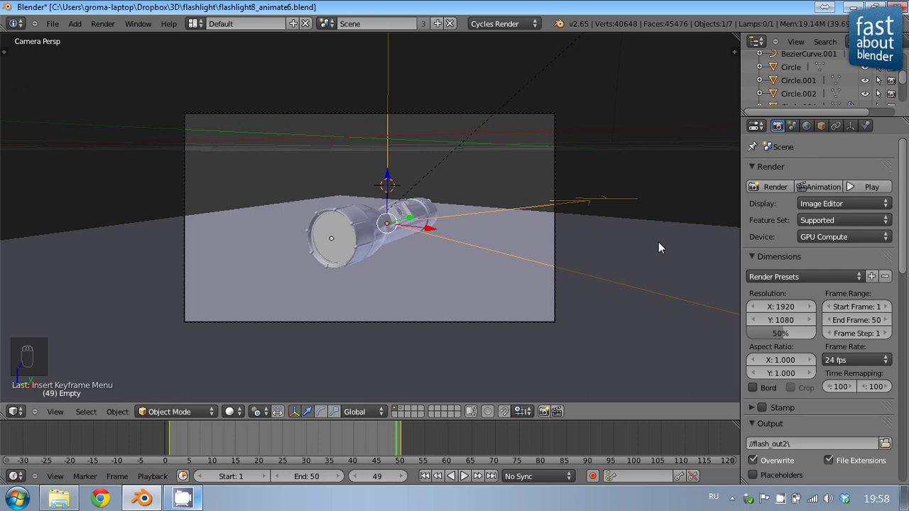
pyautogui.press('ctrl+alt+u')
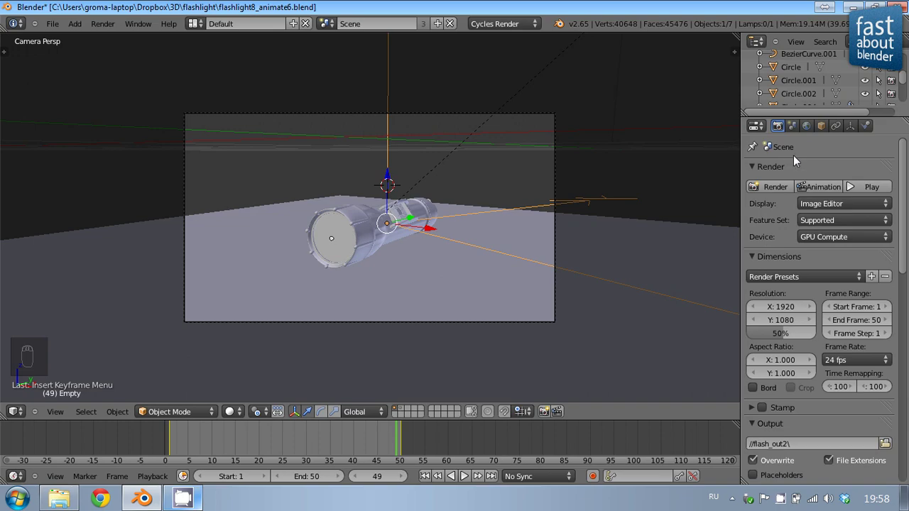
pyautogui.moveTo(826, 240); pyautogui.dragTo(827, 212)
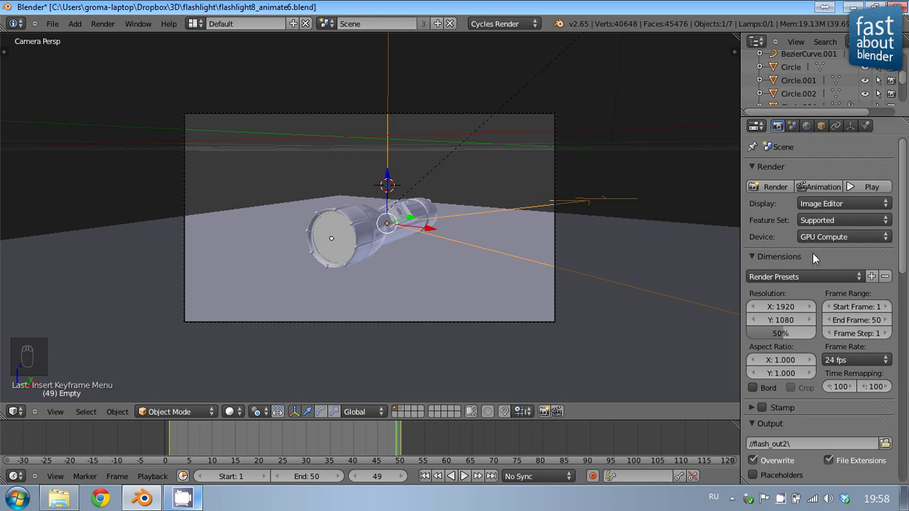
pyautogui.moveTo(815, 257); pyautogui.dragTo(783, 311)
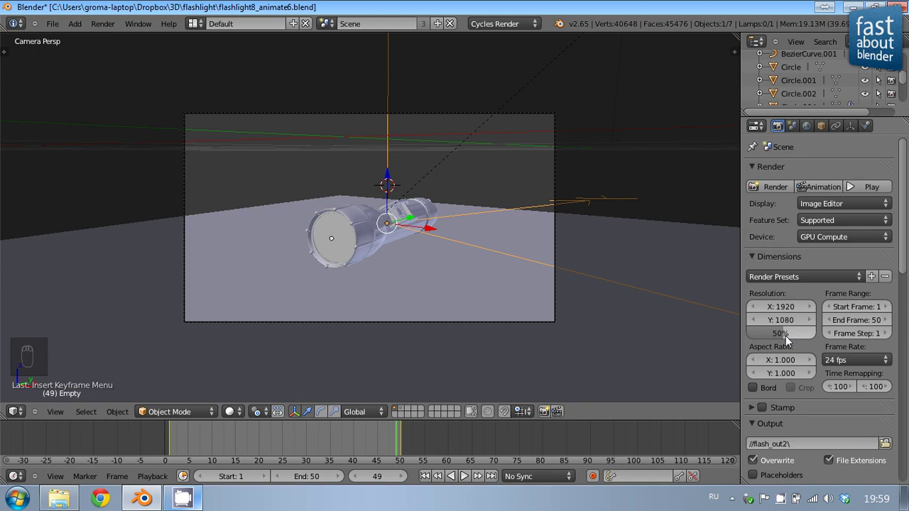
pyautogui.moveTo(802, 343); pyautogui.dragTo(785, 336)
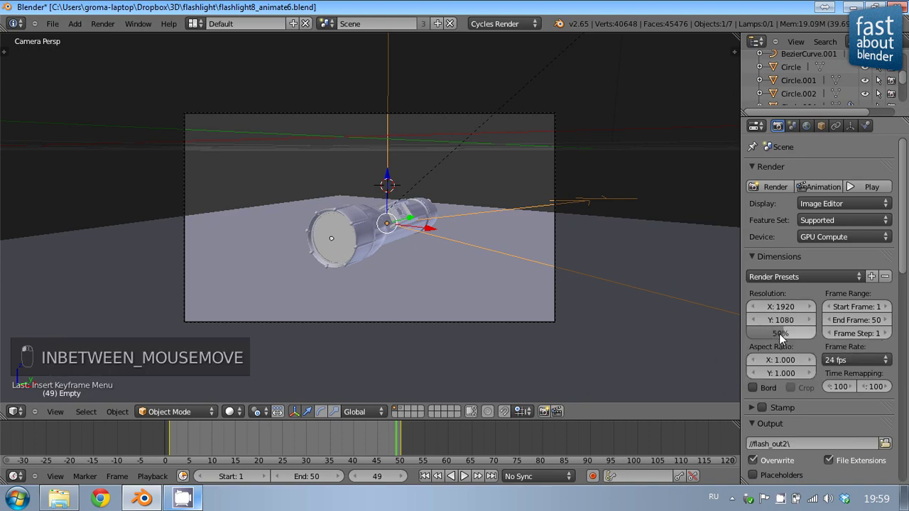
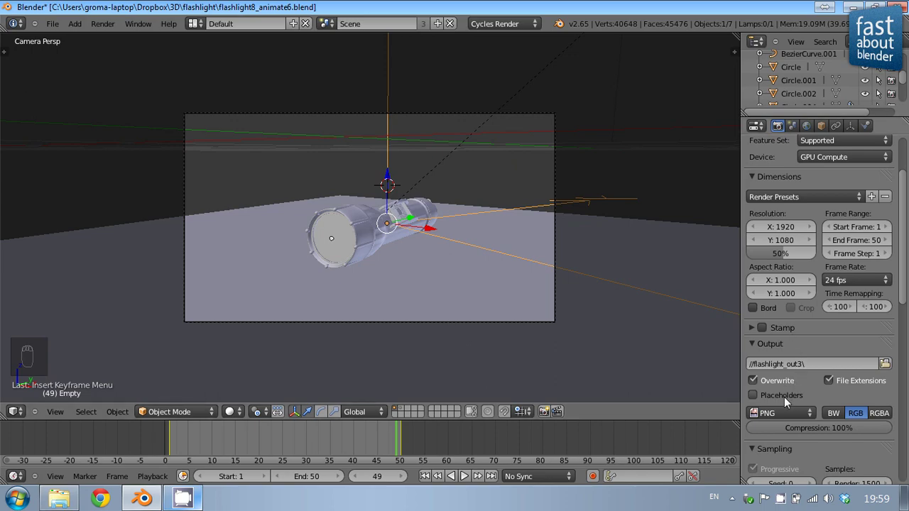
# Adjust the Output and Sampling panels and briefly test-play the flashlight animation
pyautogui.moveTo(784, 417); pyautogui.dragTo(868, 410)
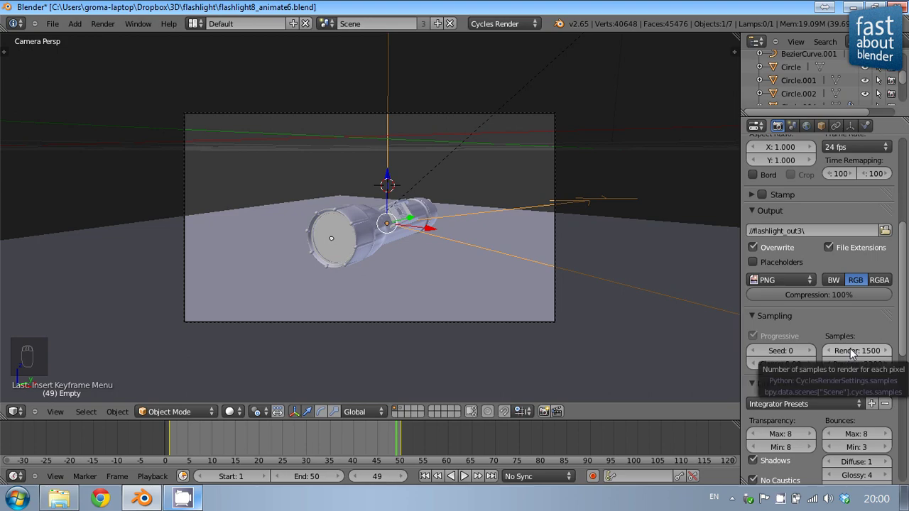
pyautogui.moveTo(854, 353); pyautogui.dragTo(868, 325)
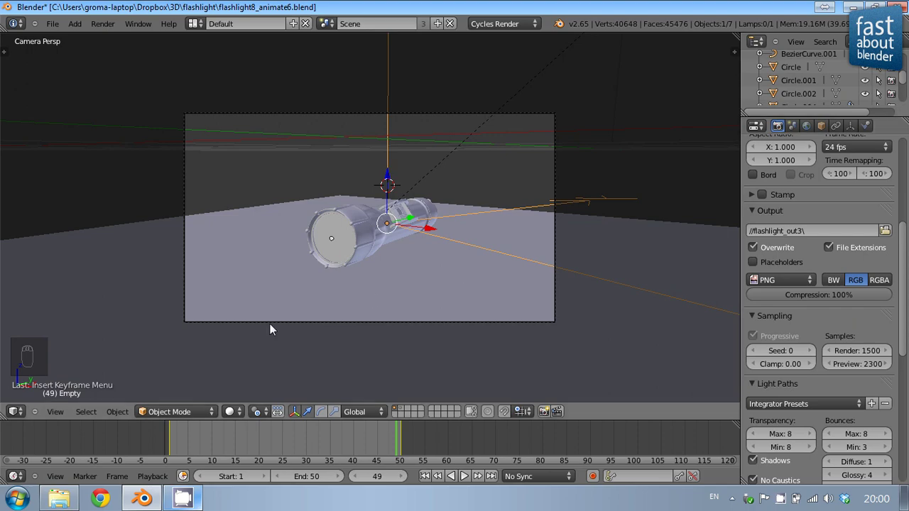
pyautogui.click(470, 486)
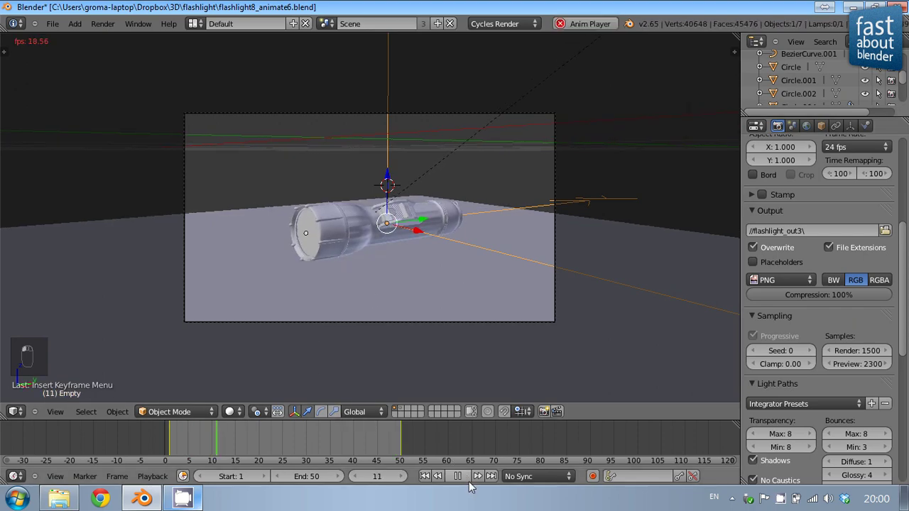
pyautogui.click(391, 221)
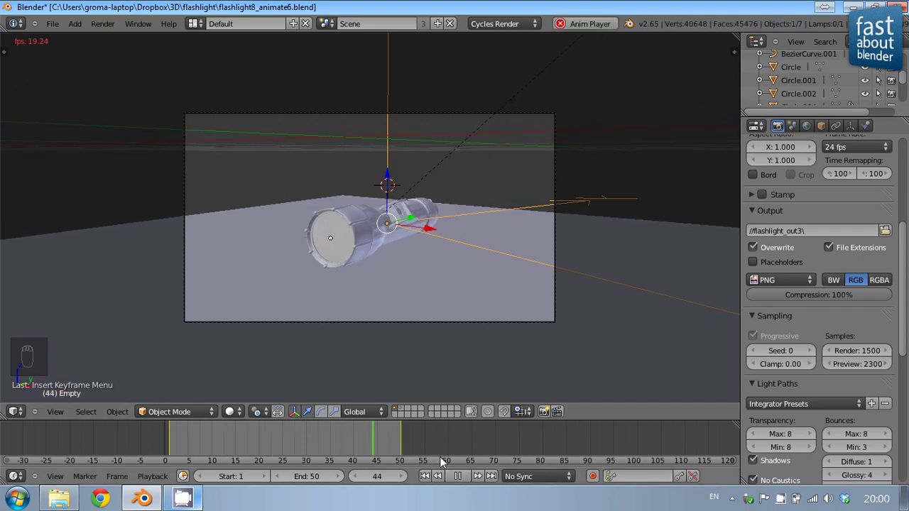
pyautogui.moveTo(460, 479); pyautogui.dragTo(657, 236)
# Lower render samples to 20, apply the Direct Light preset, and start a rendered viewport preview
pyautogui.moveTo(854, 358); pyautogui.dragTo(854, 358)
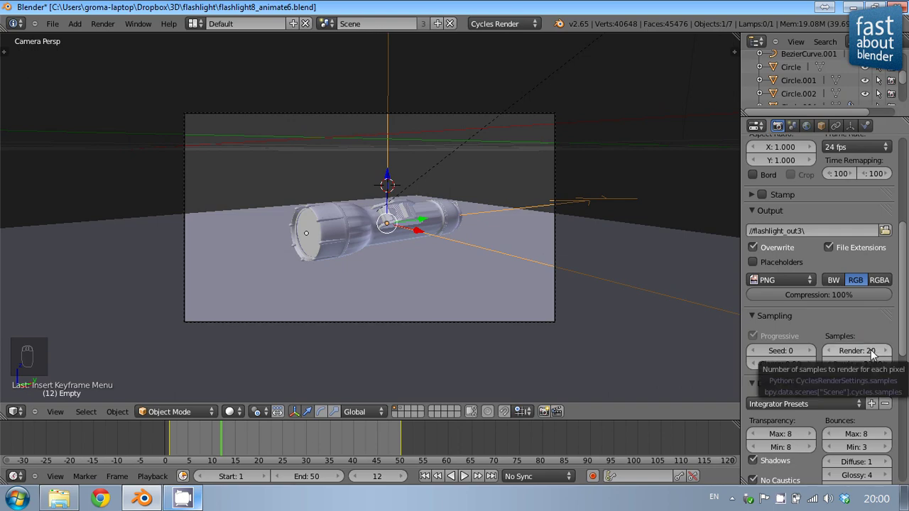
pyautogui.moveTo(874, 355); pyautogui.dragTo(875, 354)
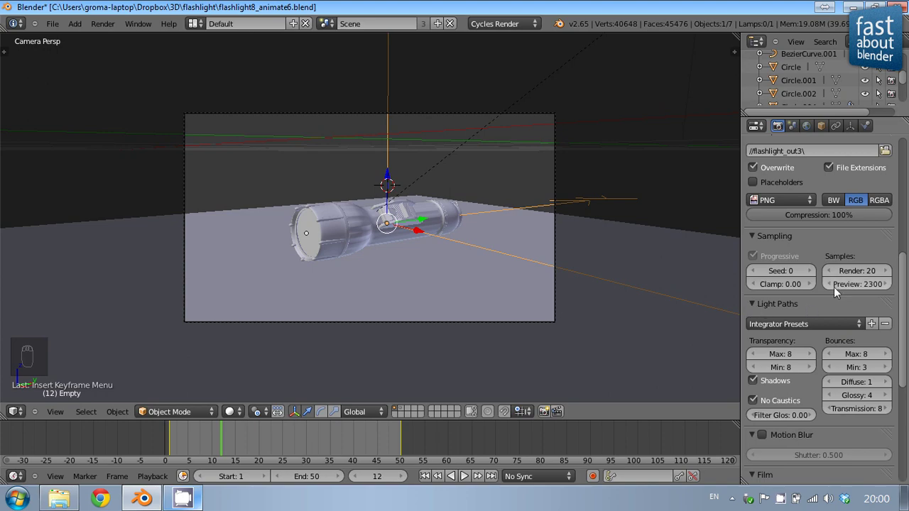
pyautogui.moveTo(809, 326); pyautogui.dragTo(423, 341)
pyautogui.moveTo(232, 412); pyautogui.dragTo(378, 263)
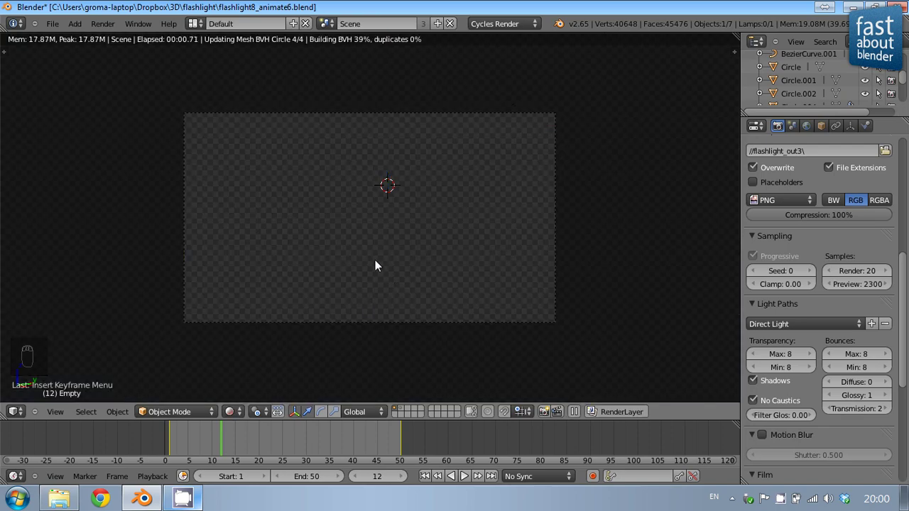
# Zoom the rendered flashlight preview to fill the view and apply the Full Global Illumination preset
pyautogui.middleClick(371, 230)
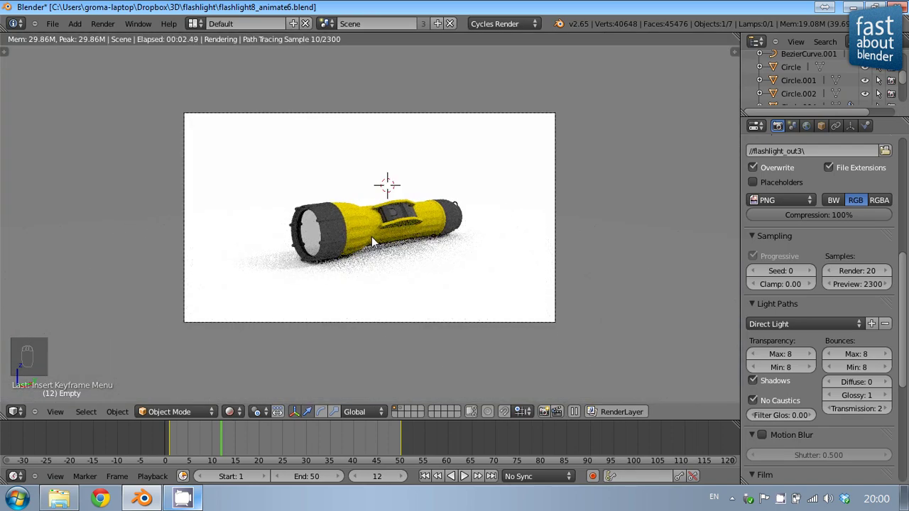
pyautogui.moveTo(375, 240); pyautogui.dragTo(378, 251)
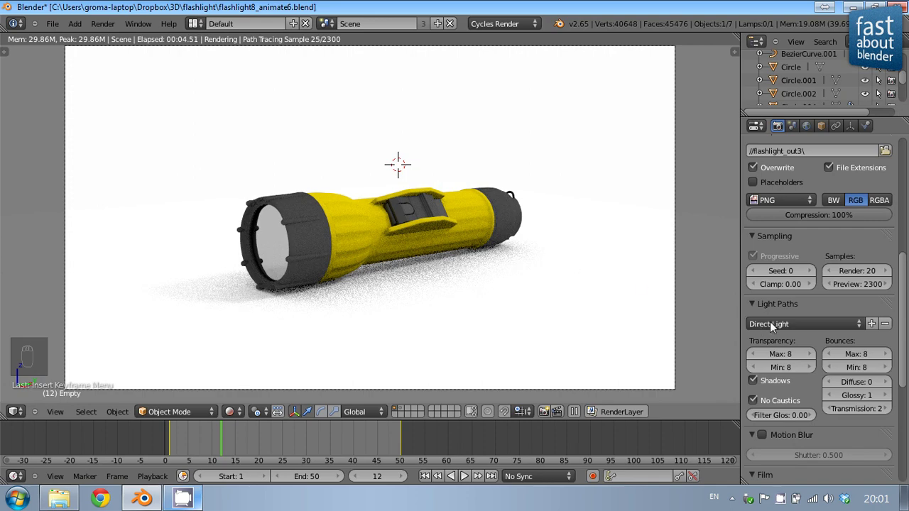
pyautogui.moveTo(806, 327); pyautogui.dragTo(788, 356)
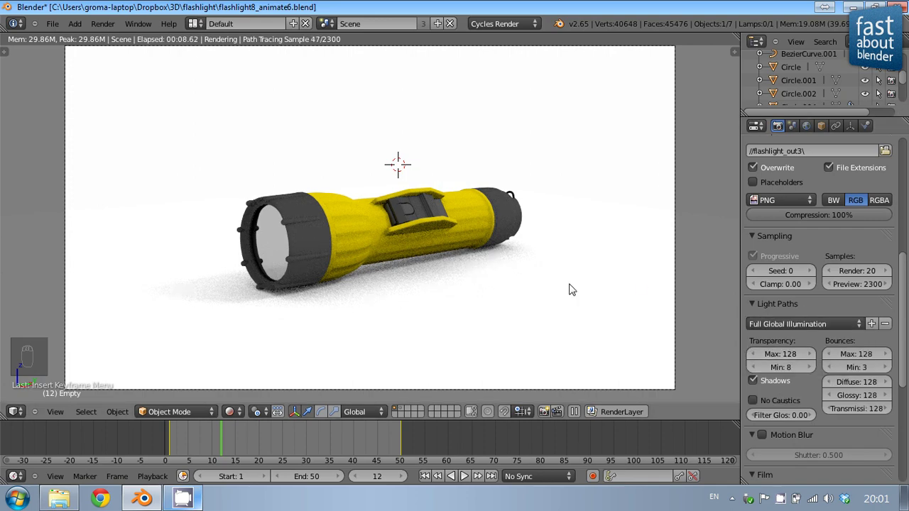
pyautogui.press('z')
pyautogui.press('z')
pyautogui.moveTo(243, 414); pyautogui.dragTo(474, 305)
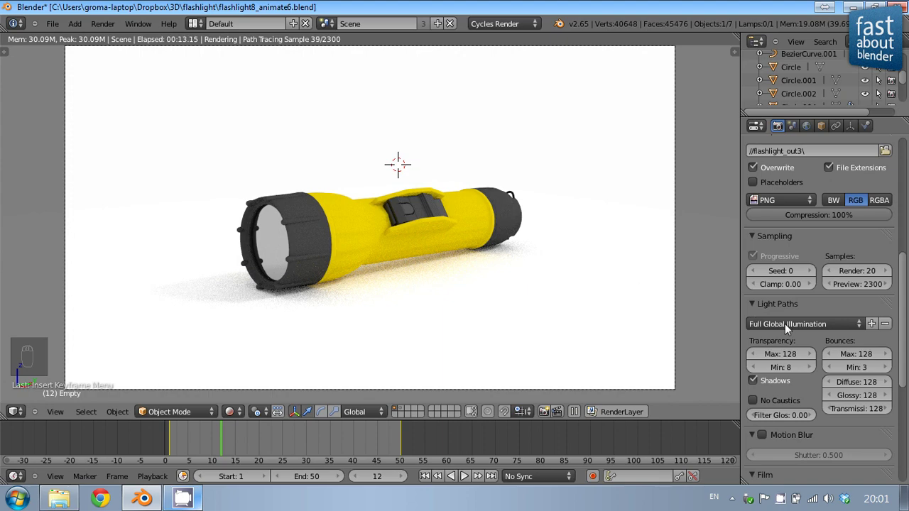
# Apply the Limited Global Illumination preset and set film exposure to 1.00
pyautogui.moveTo(786, 327); pyautogui.dragTo(790, 375)
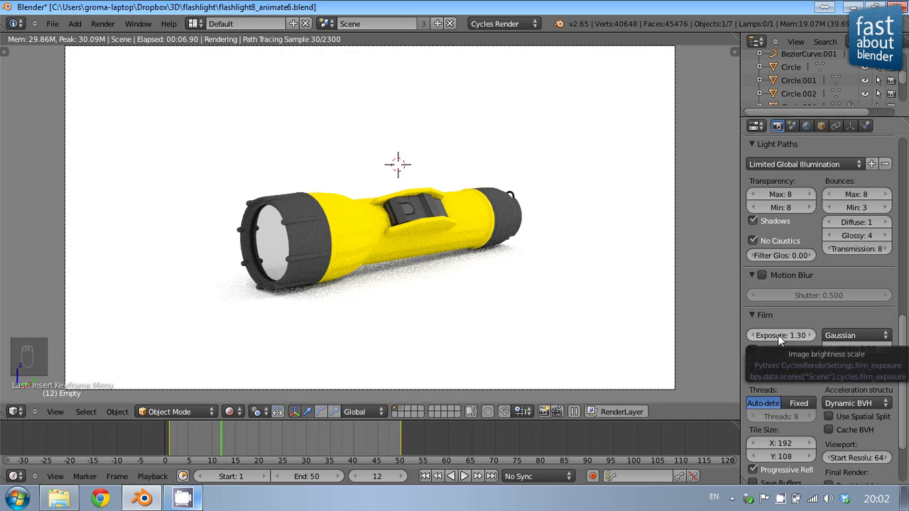
pyautogui.moveTo(787, 341); pyautogui.dragTo(787, 339)
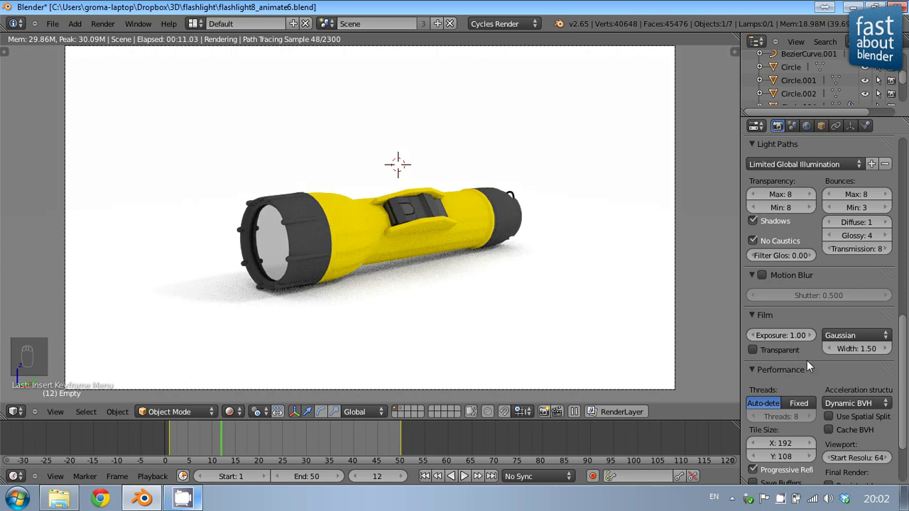